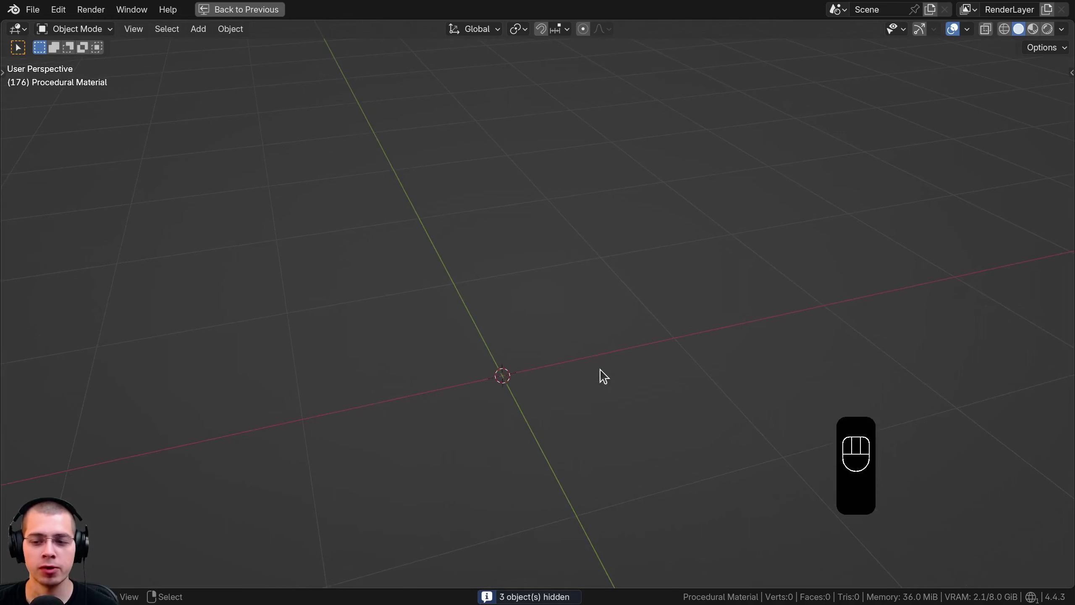
Step: Add an icosphere with 6 subdivisions at the origin and shade it smooth
left_click_drag(597, 349, 578, 320)
left_click_drag(570, 271, 541, 207)
key("shift+a")
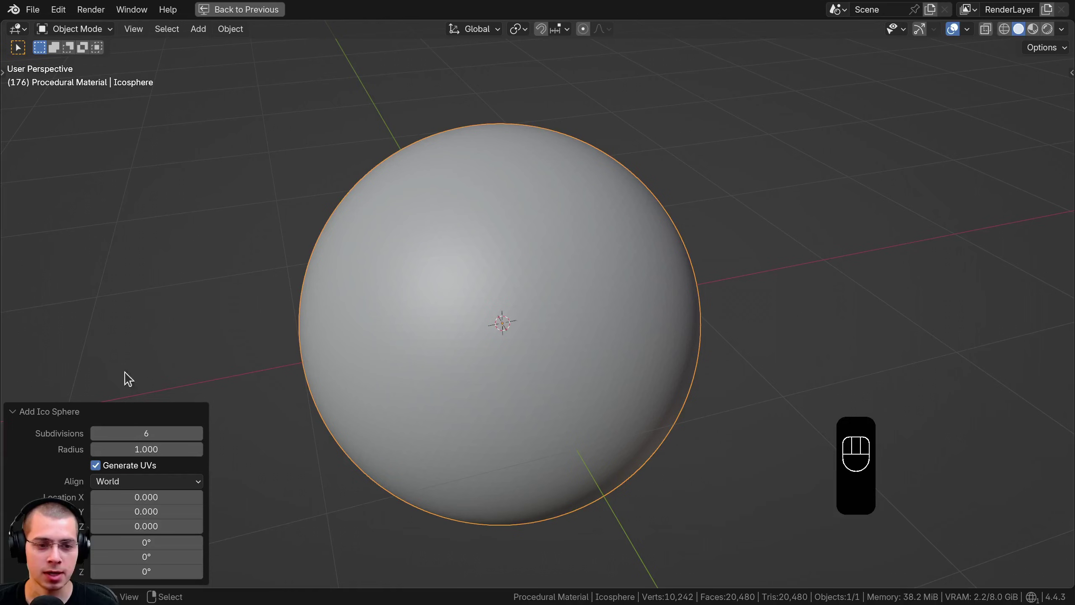
left_click(84, 421)
key("w")
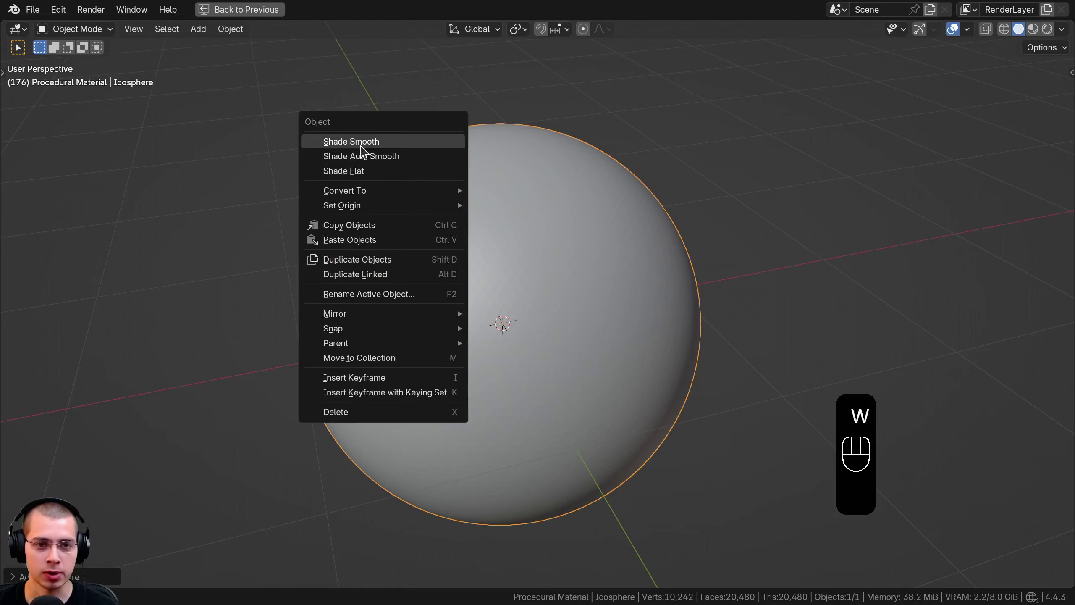
middle_click(598, 245)
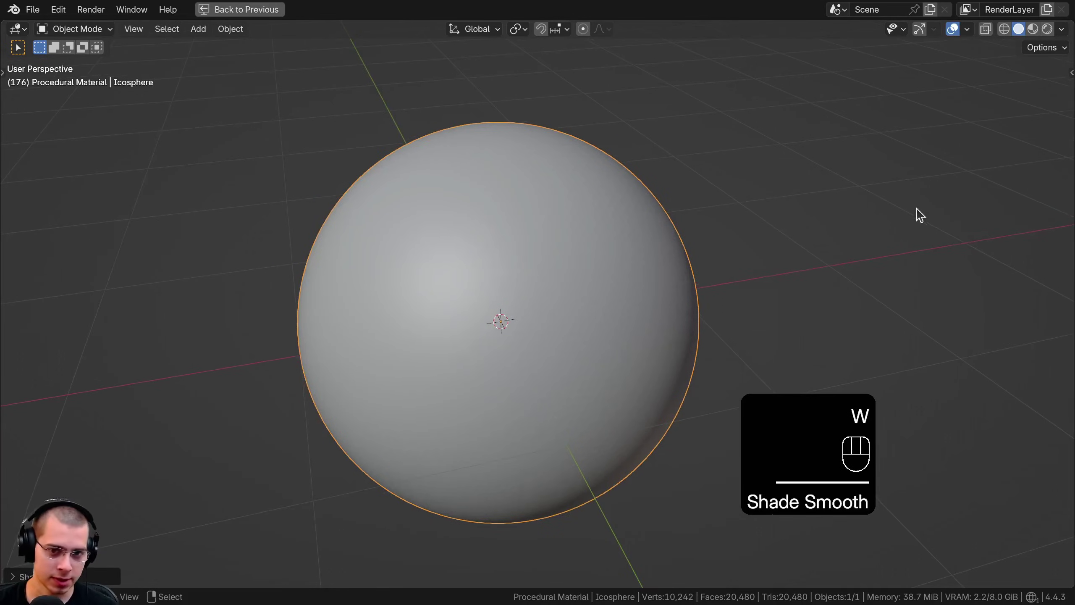
Step: Scale the icosphere down, apply its scale, and frame it through the camera in the Shading workspace
key("s")
key("ctrl+a")
left_click_drag(450, 272, 513, 242)
key("alt+h")
key("a")
left_click(460, 73)
key("g")
key("KP_0")
left_click_drag(516, 235, 497, 224)
Step: Set the render output to a square 1920 × 1920 px at 200% with an 80 mm lens
key("g")
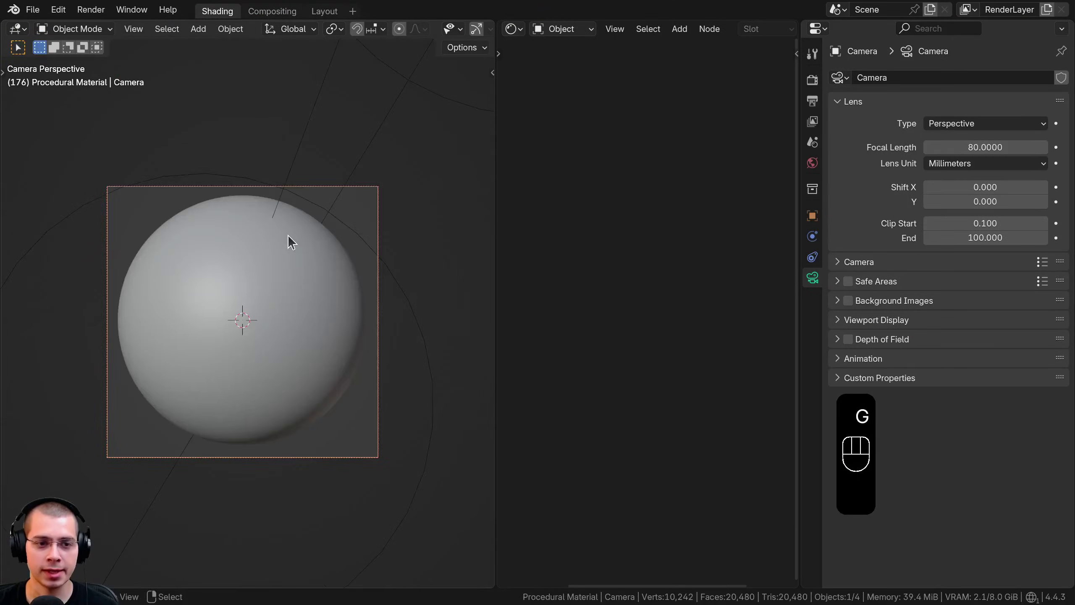
middle_click(327, 227)
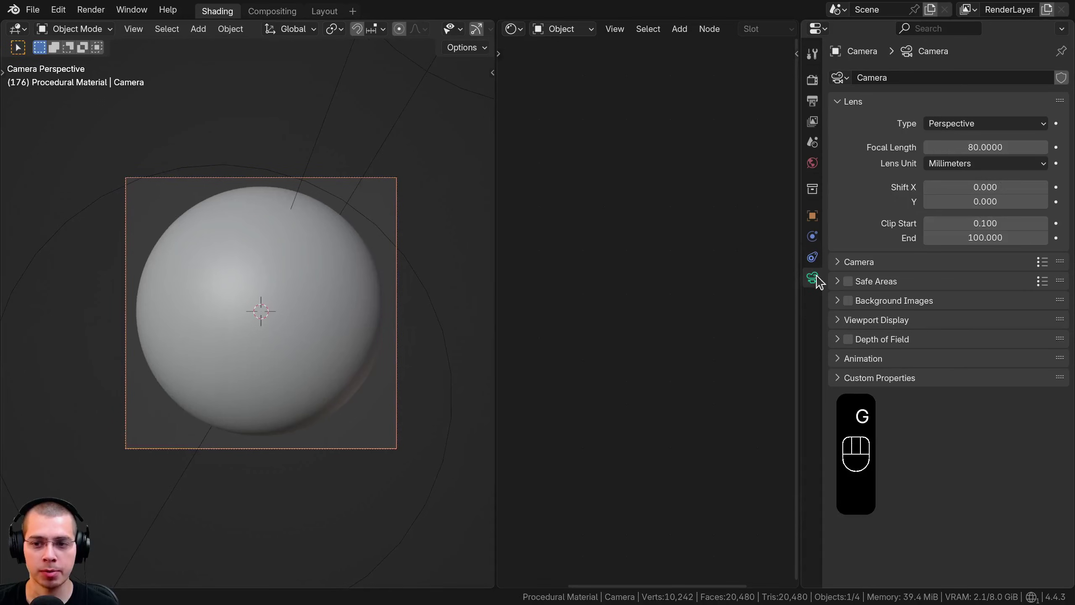
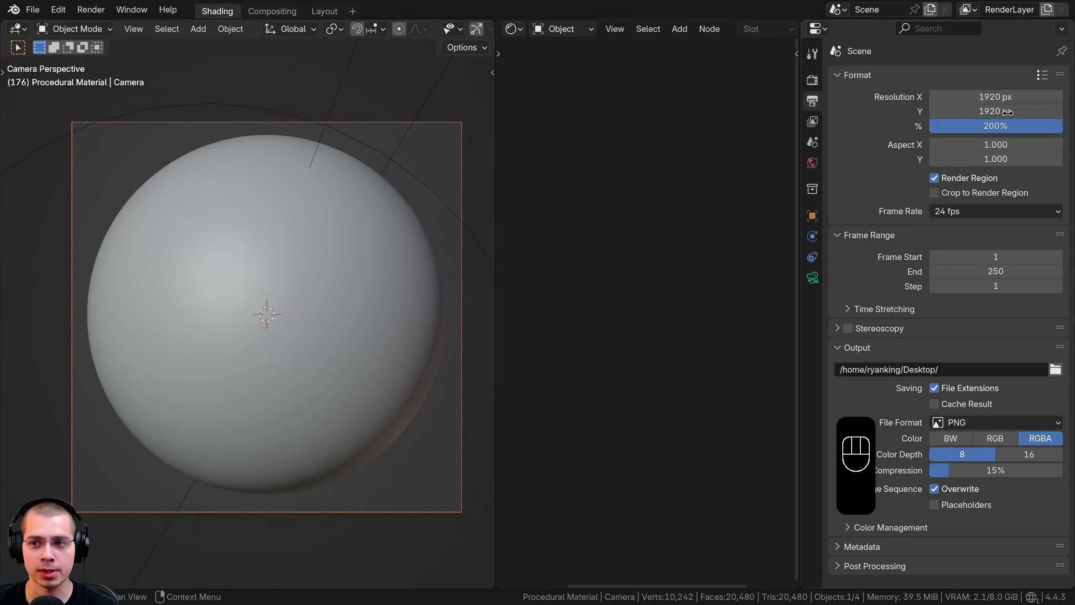
middle_click(318, 213)
left_click_drag(281, 301, 316, 313)
left_click_drag(336, 241, 342, 224)
Step: Switch the viewport to Rendered shading and view the sphere lit by the area light
key("z")
left_click_drag(287, 199, 267, 234)
middle_click(272, 230)
middle_click(352, 223)
key("g")
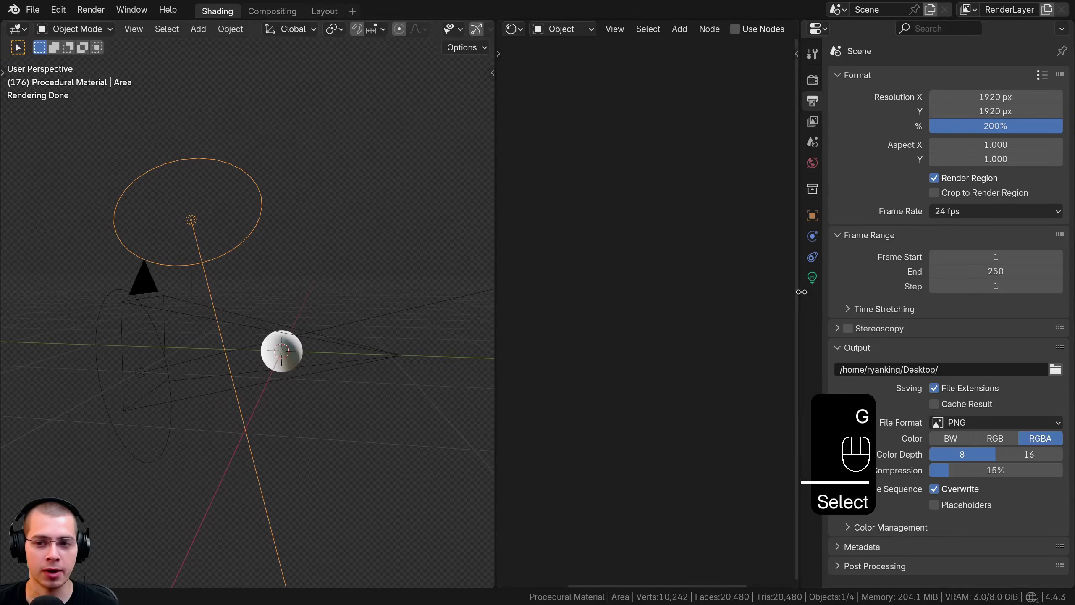
Step: Duplicate the disk area light and place it beside the sphere
left_click_drag(799, 286, 181, 251)
middle_click(238, 249)
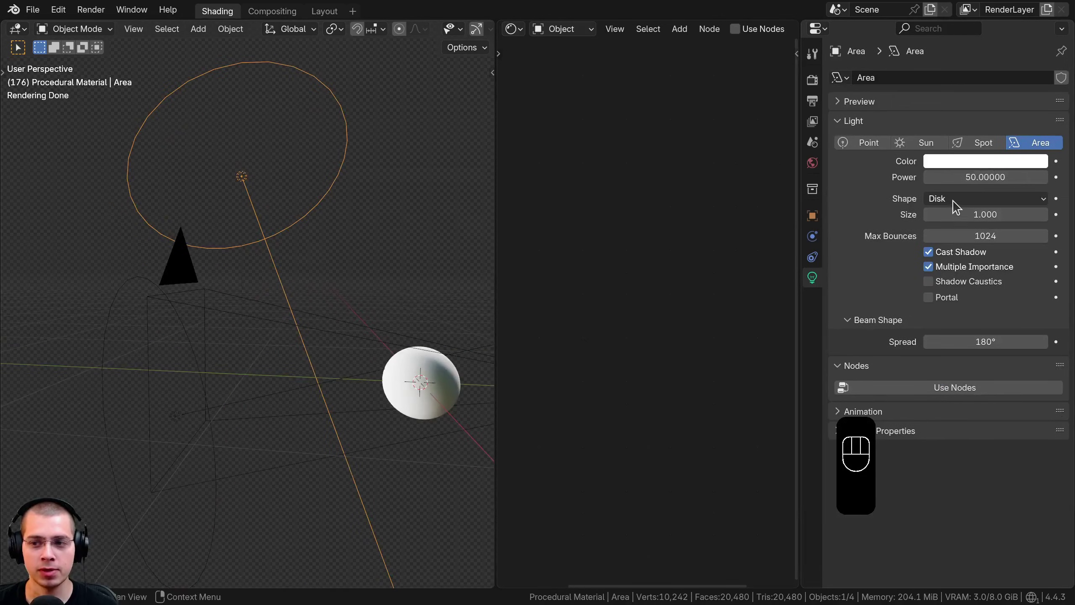
left_click(957, 204)
middle_click(154, 341)
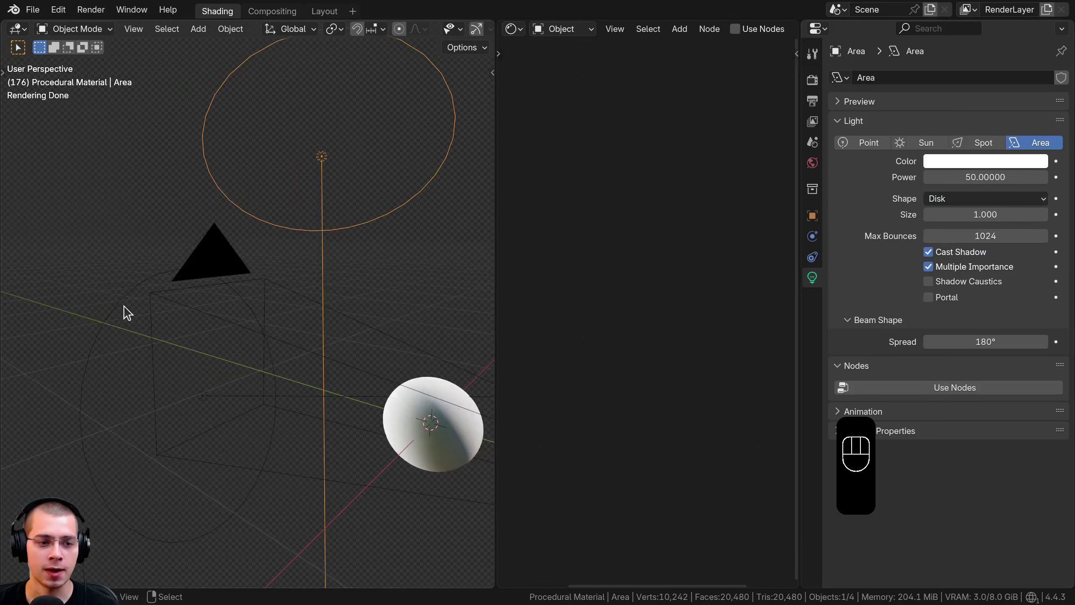
middle_click(180, 383)
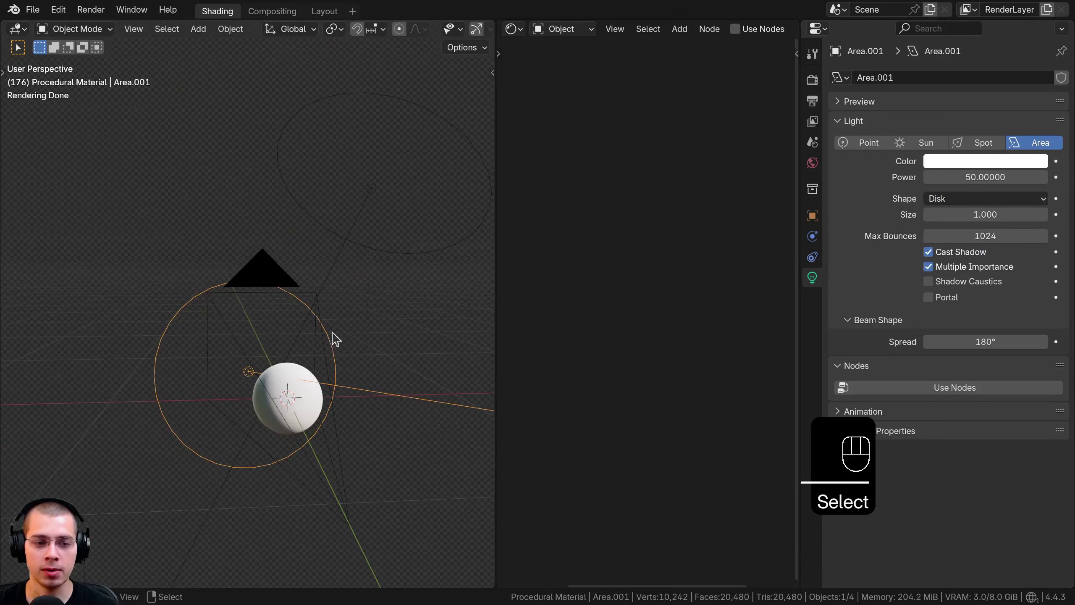
Step: Check the World environment texture uses the chinese_garden_1k.hdr.001 image
middle_click(283, 263)
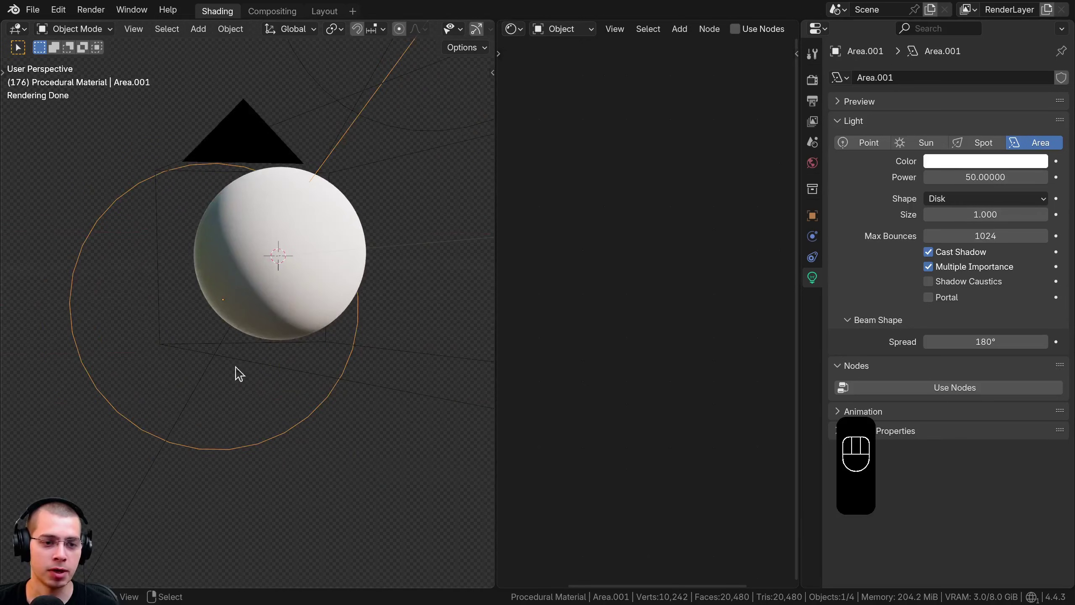
key("g")
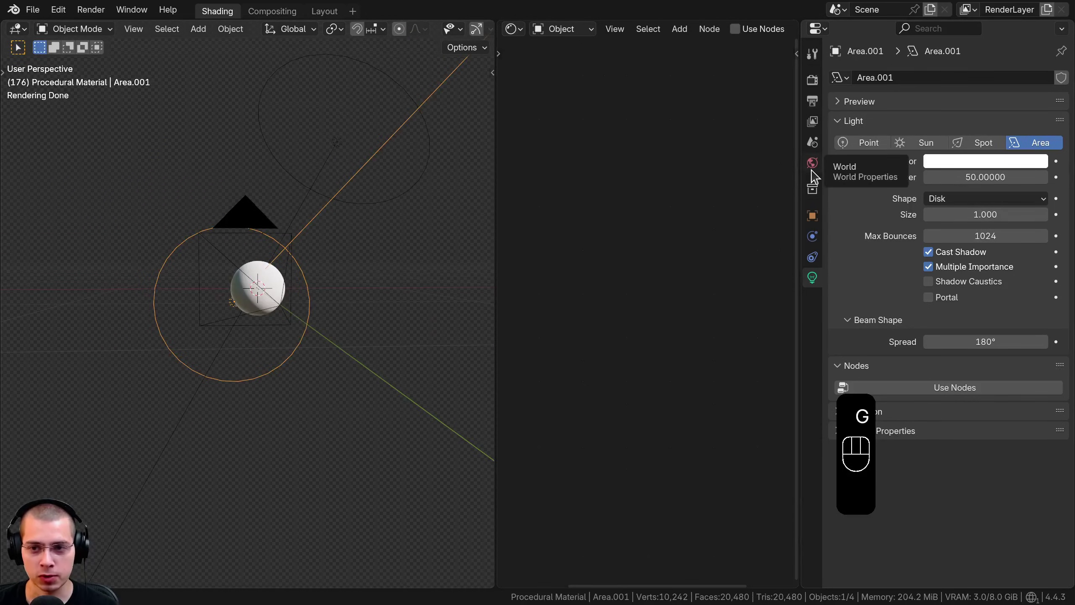
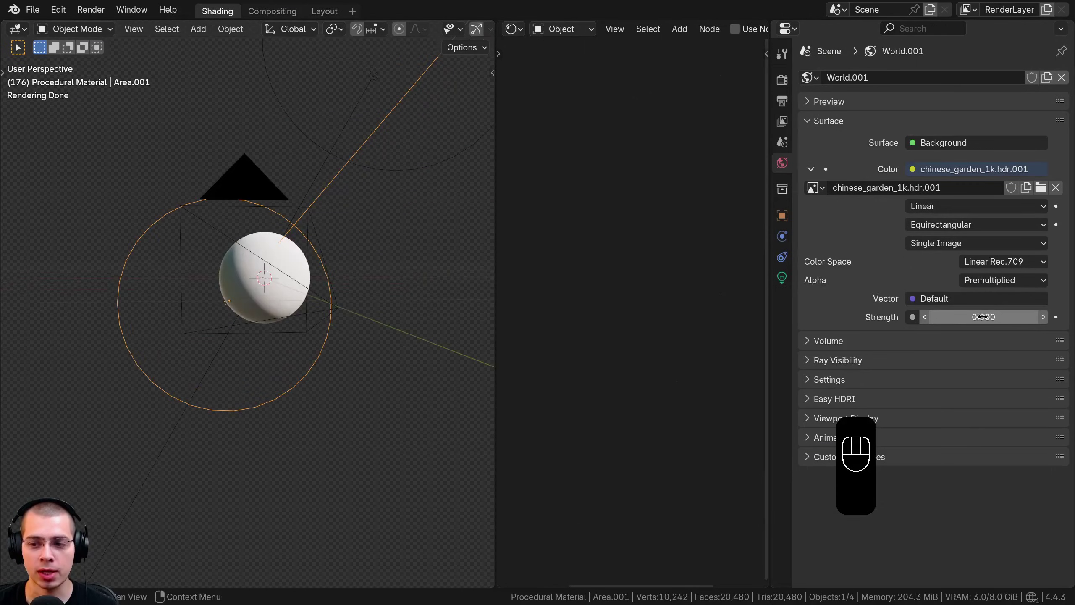
middle_click(404, 292)
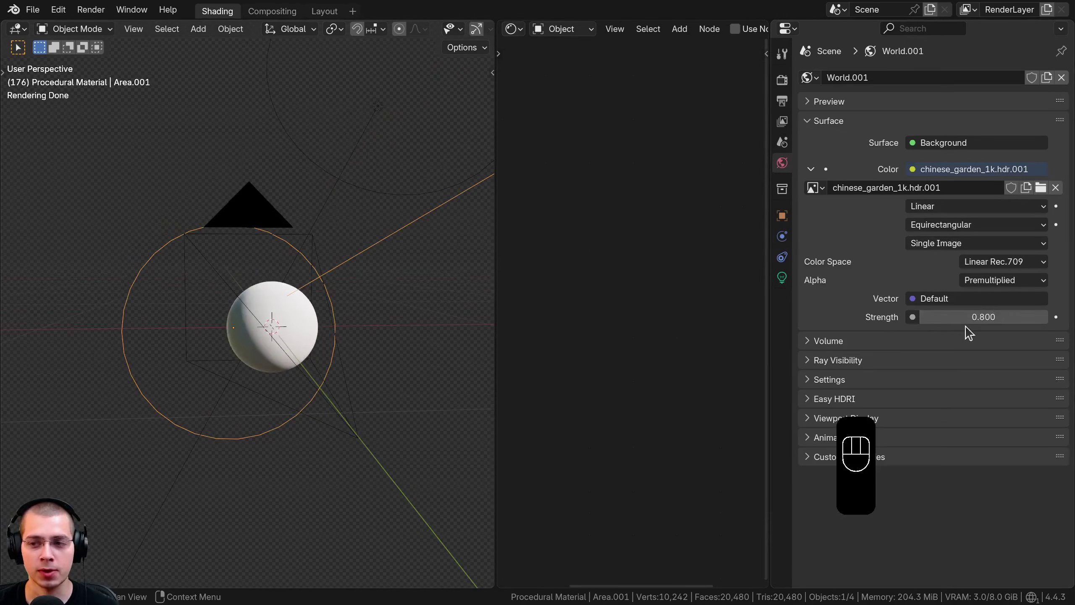
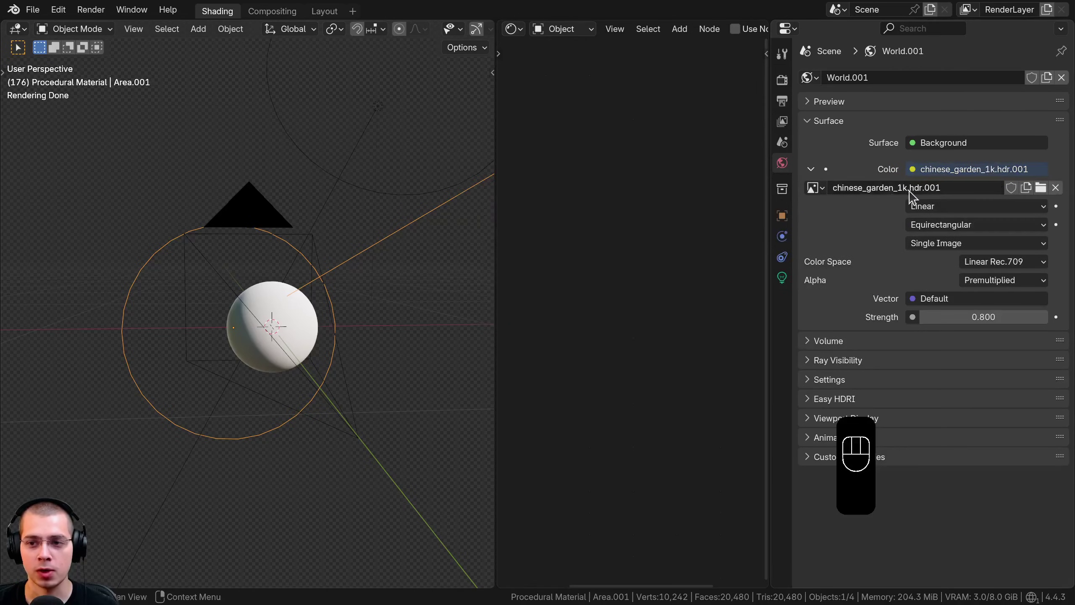
middle_click(401, 300)
Step: Confirm Cycles on GPU Compute, enable Film Transparent, and adjust Color Management
key("KP_0")
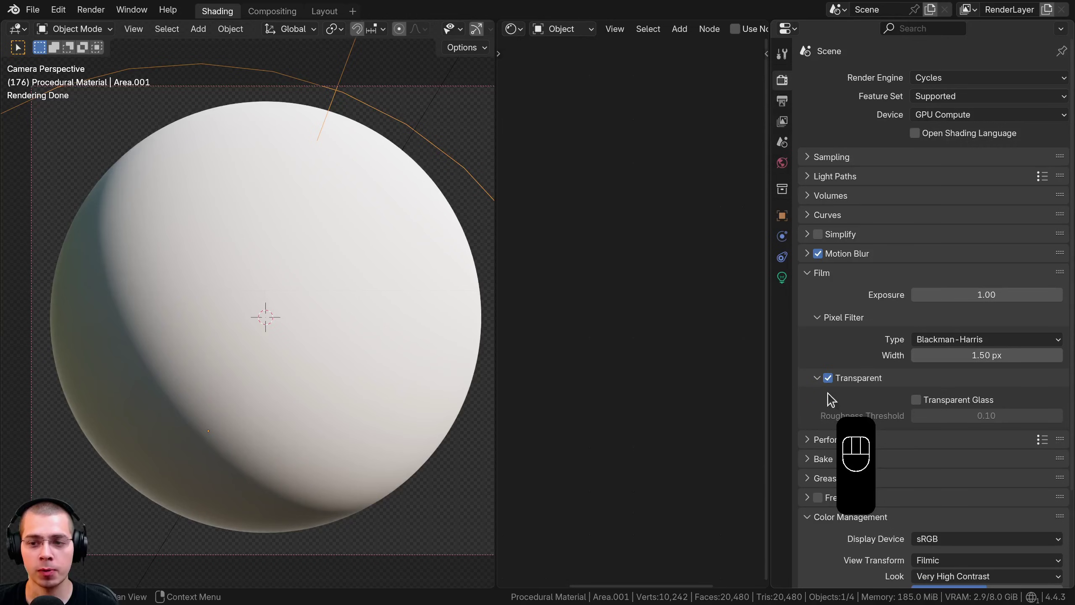
double_click(805, 276)
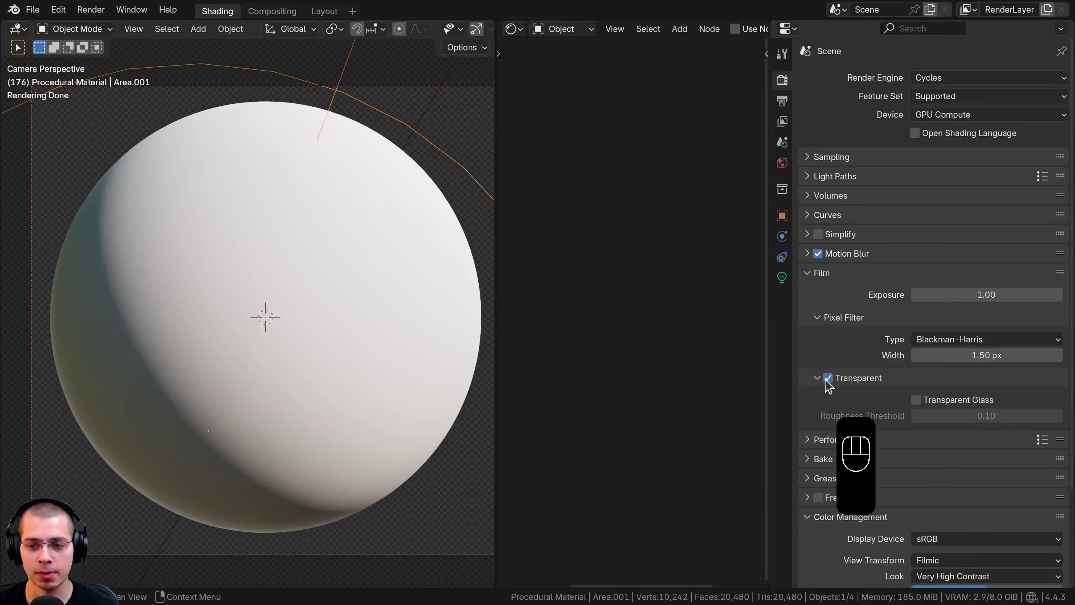
left_click(830, 384)
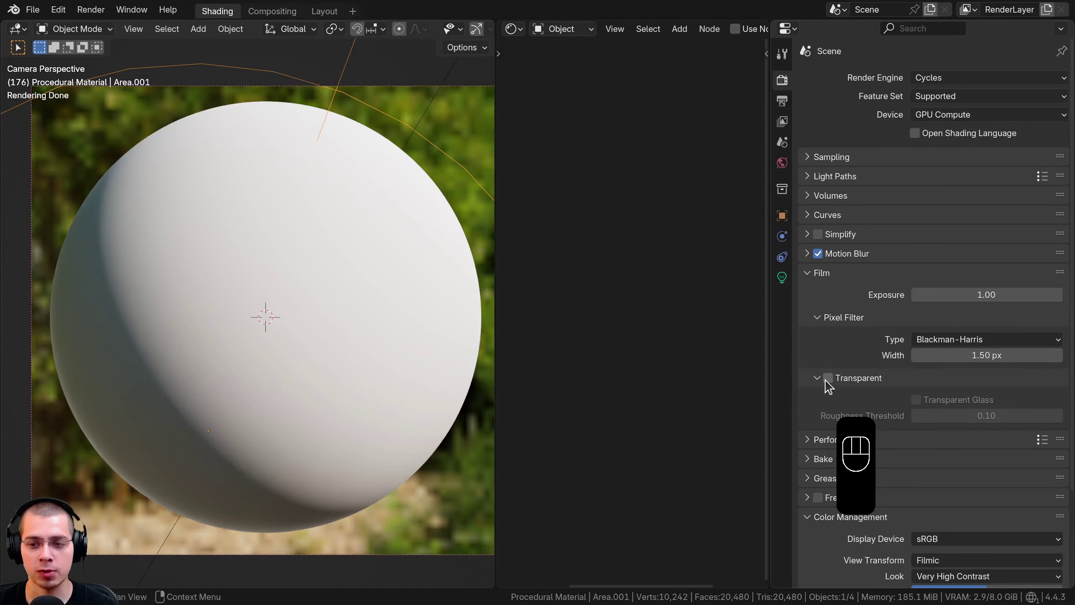
left_click(828, 384)
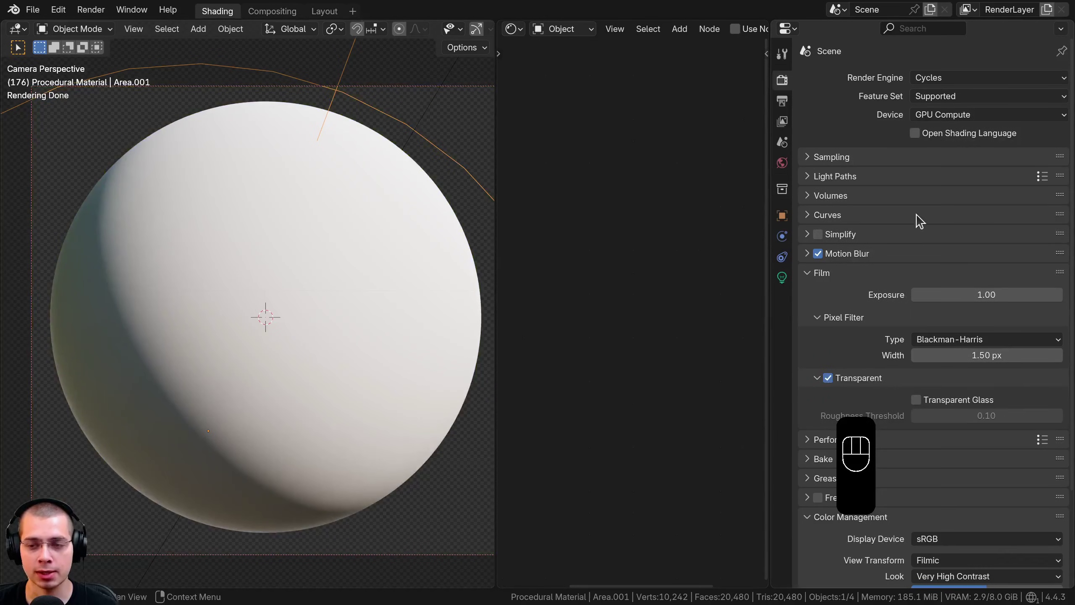
left_click(983, 456)
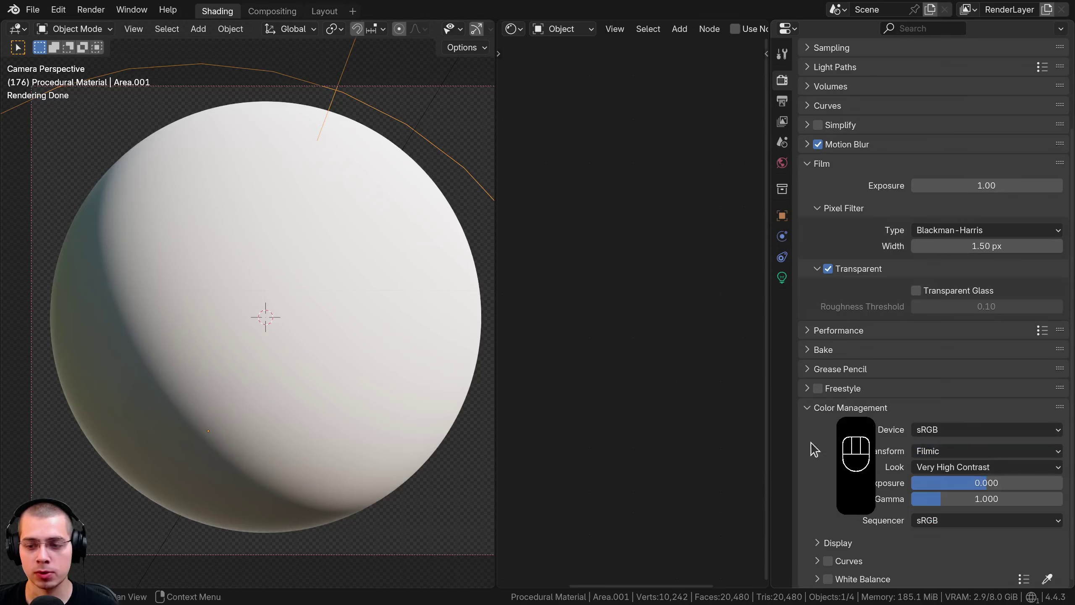
left_click(966, 472)
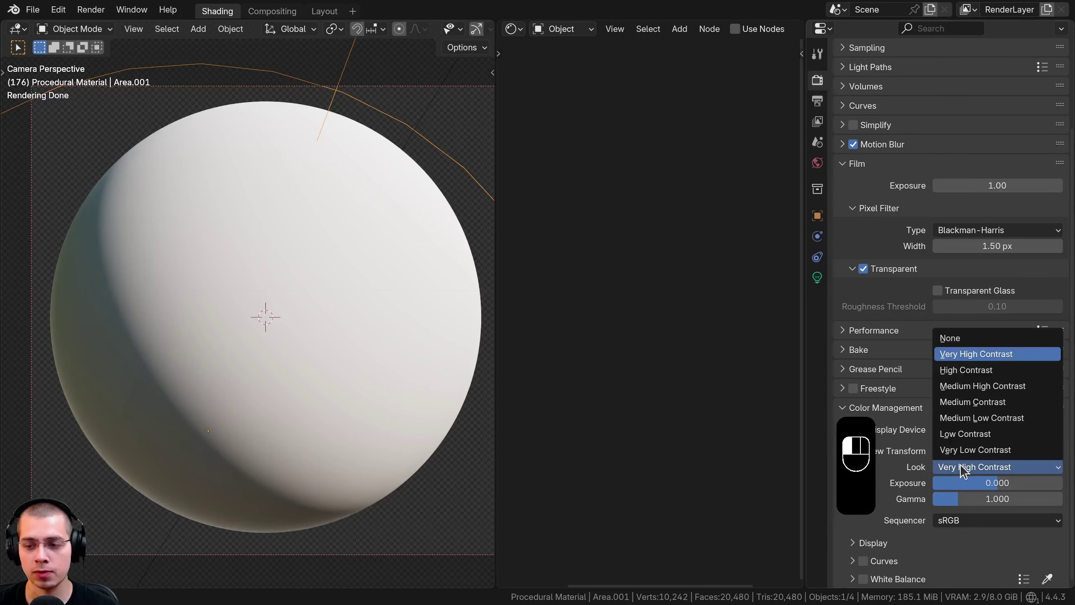
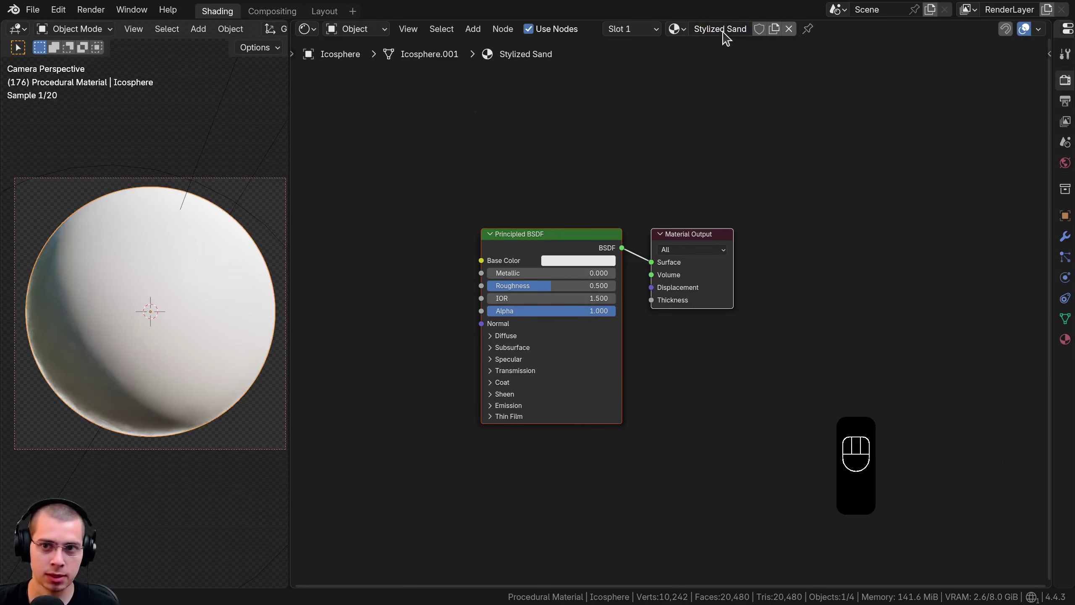
Step: Create the 'Stylized Sand' material and enable the Node Wrangler add-on in Preferences
key("a")
middle_click(59, 397)
left_click(59, 397)
middle_click(60, 399)
type("ove and Attach")
left_click(60, 398)
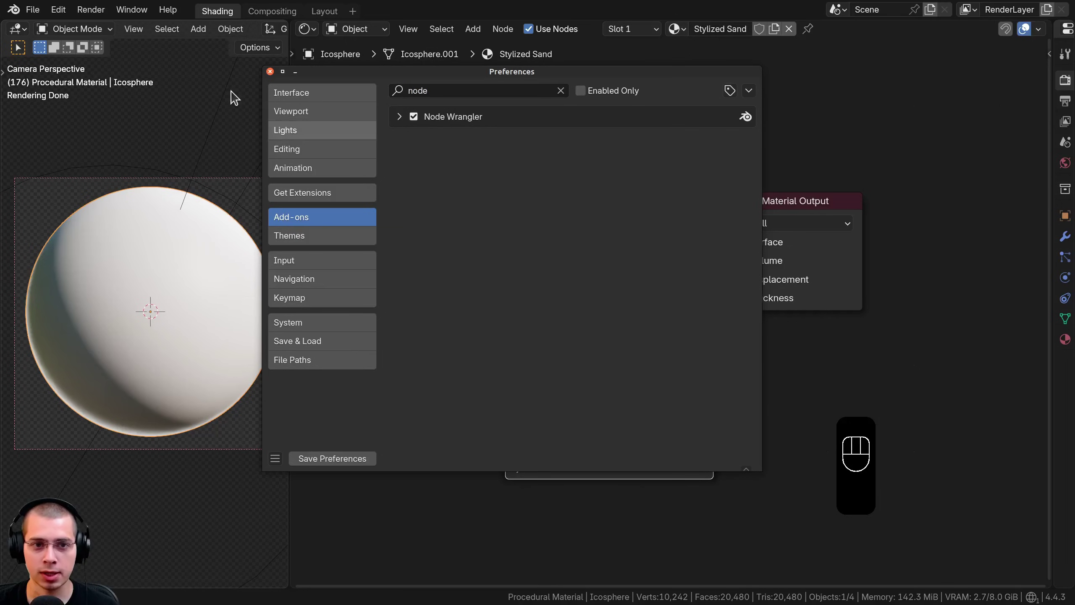
middle_click(58, 397)
Step: Add a Voronoi Texture node beside the Principled BSDF
key("shift+a")
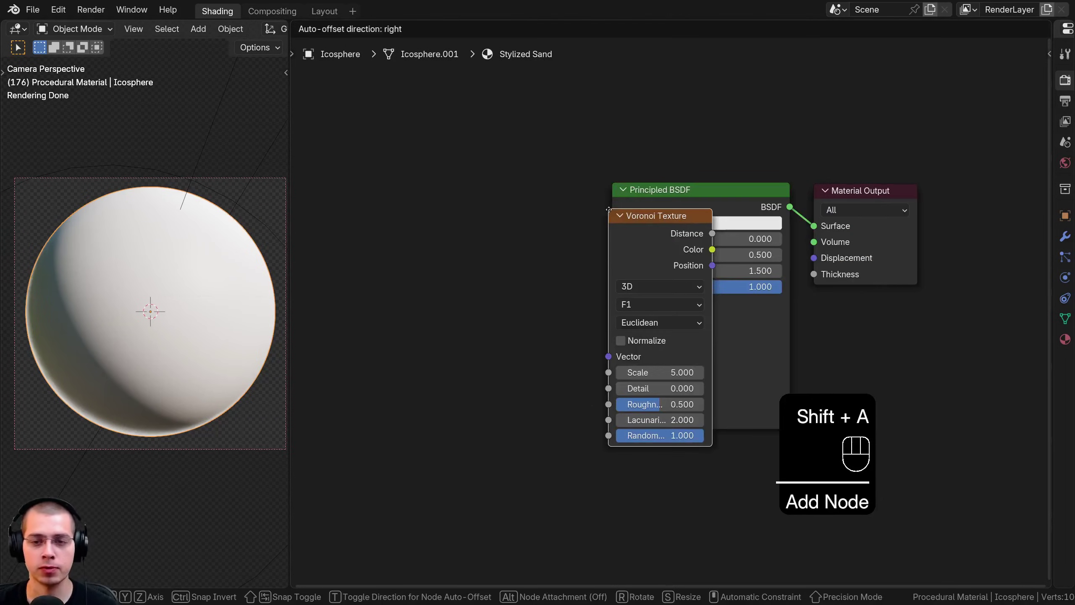
type("ove and Attach")
middle_click(60, 397)
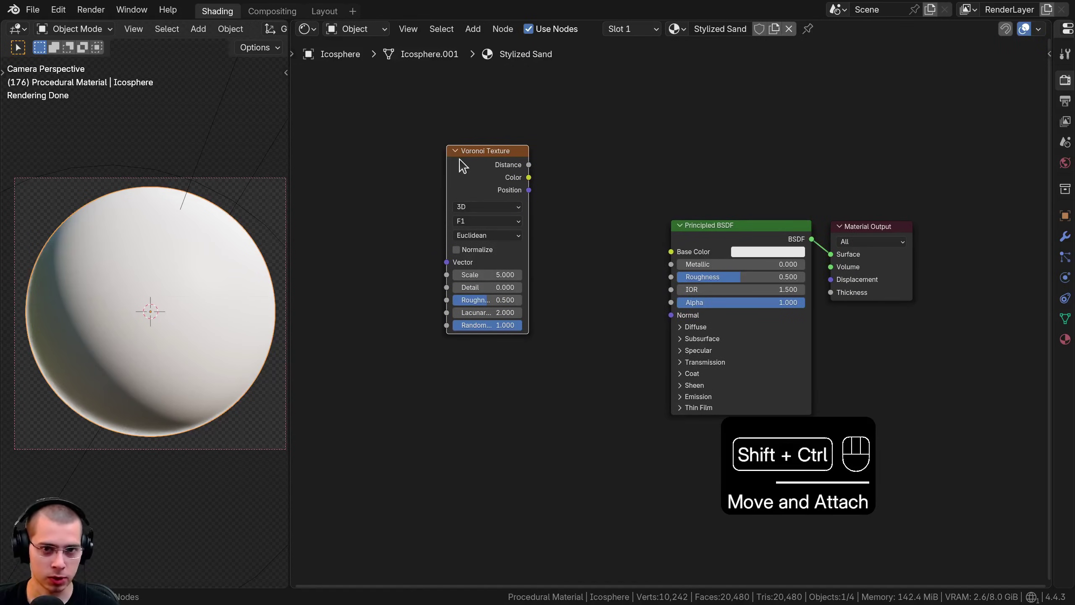
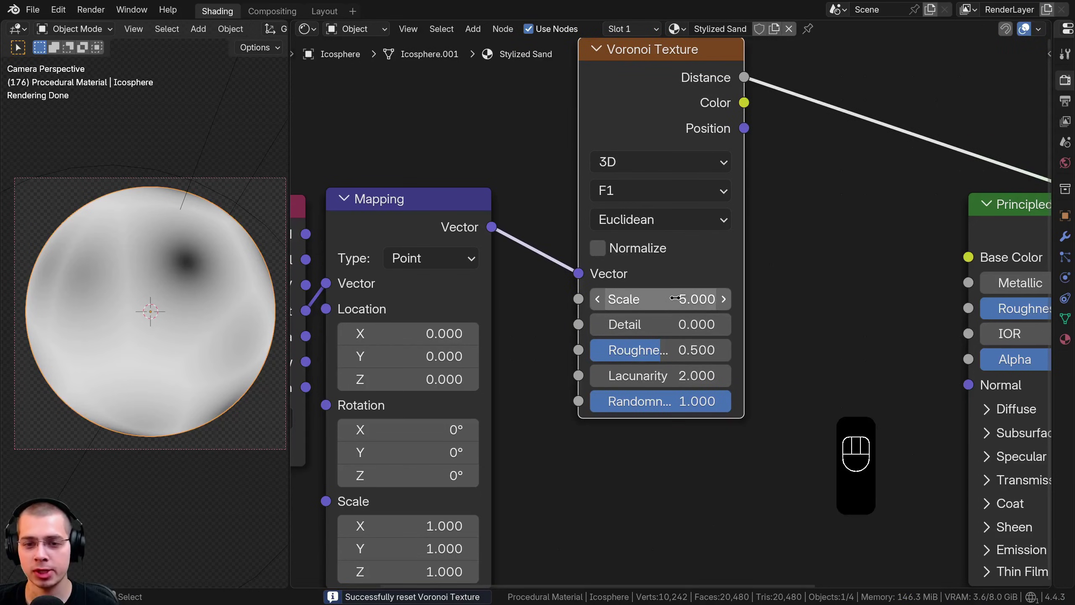
Step: Feed Object coordinates via Mapping into the Voronoi and raise its scale to 12
left_click(674, 294)
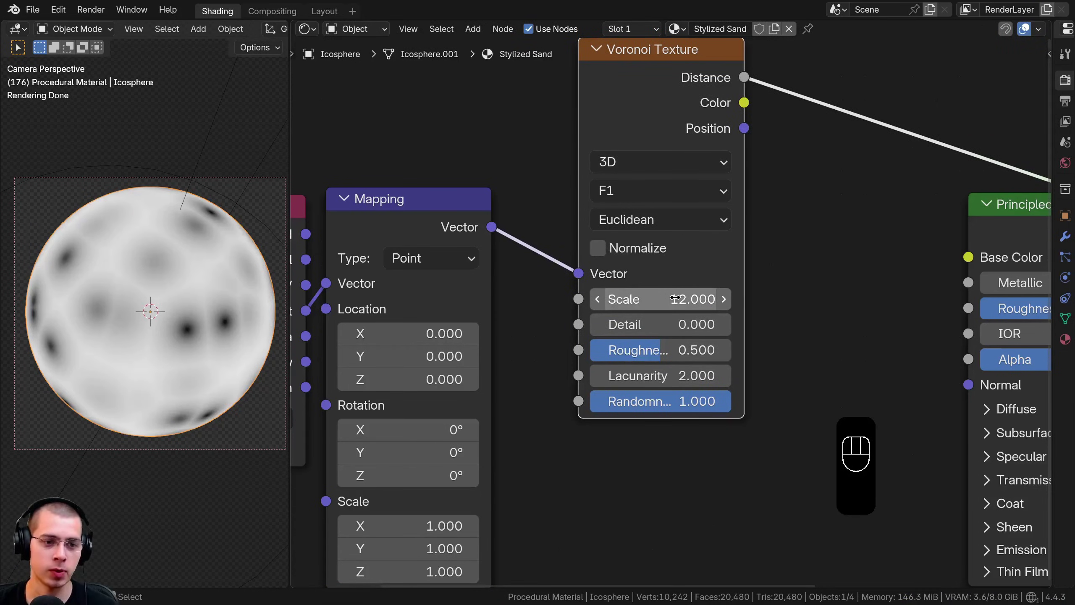
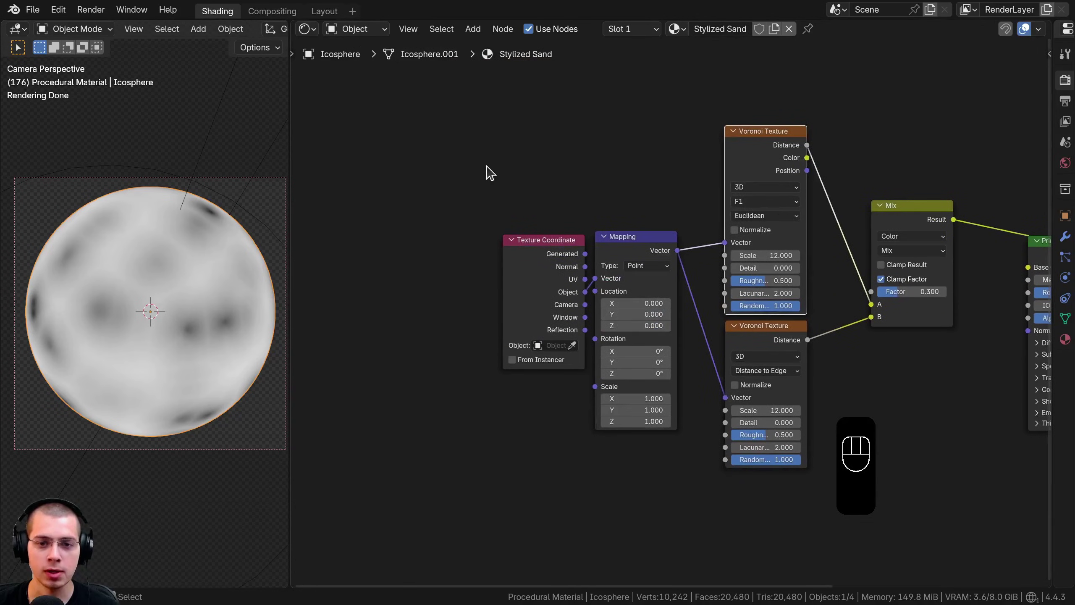
Step: Add a Noise Texture mixed into the Voronoi coordinates with Linear Light at factor 0.195
left_click_drag(510, 195, 641, 304)
key("g")
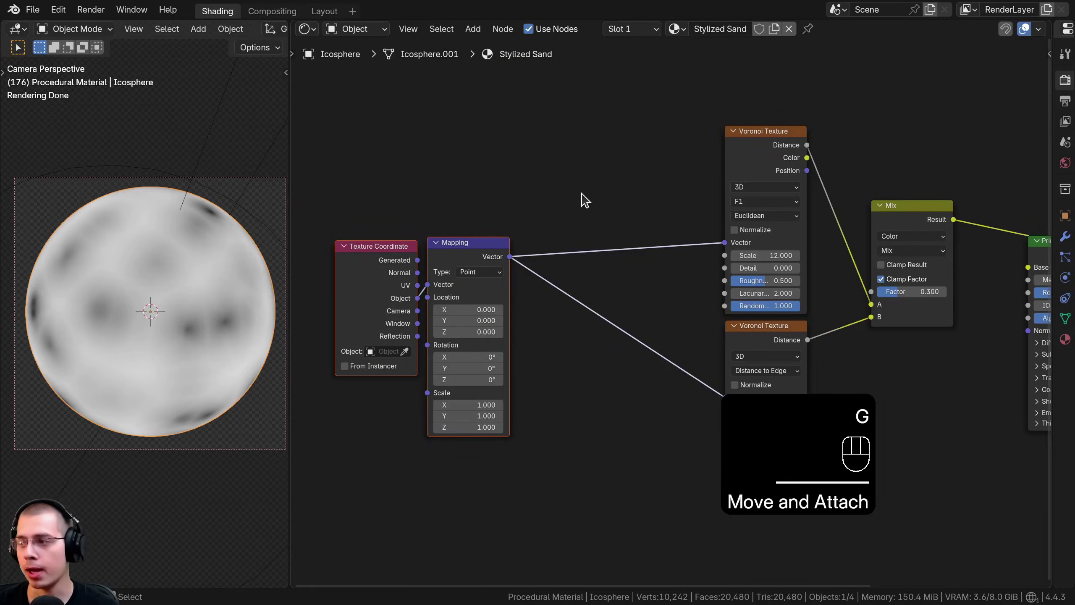
key("shift+a")
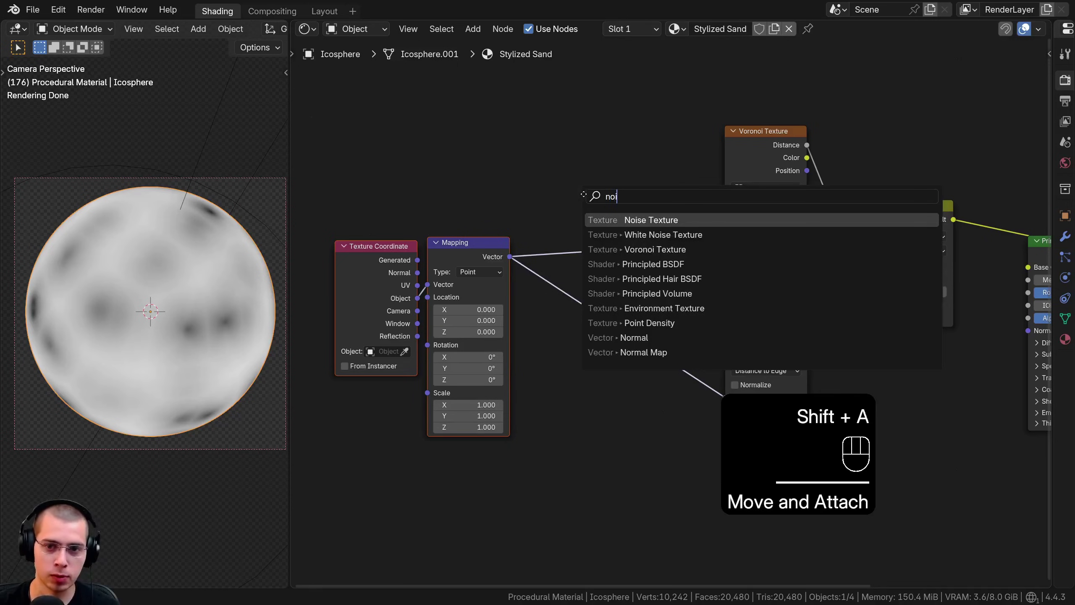
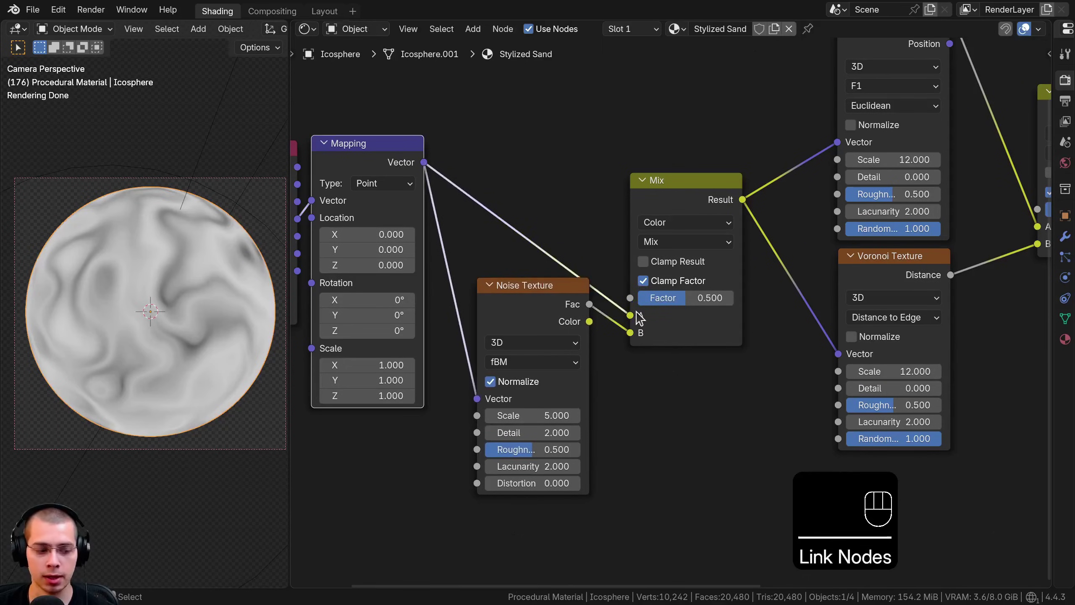
left_click_drag(640, 316, 694, 310)
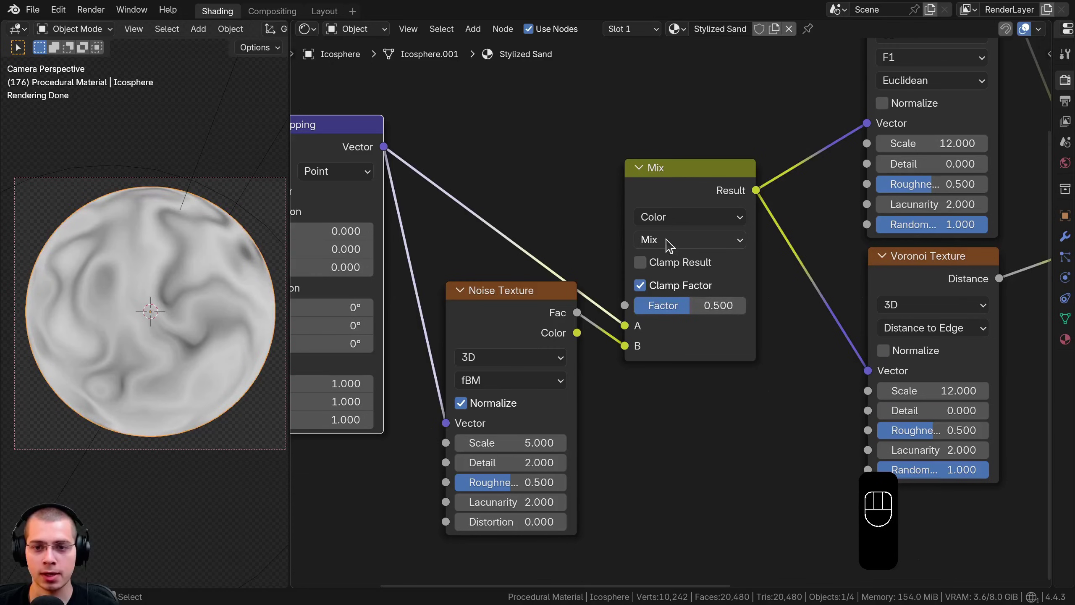
left_click_drag(670, 244, 825, 312)
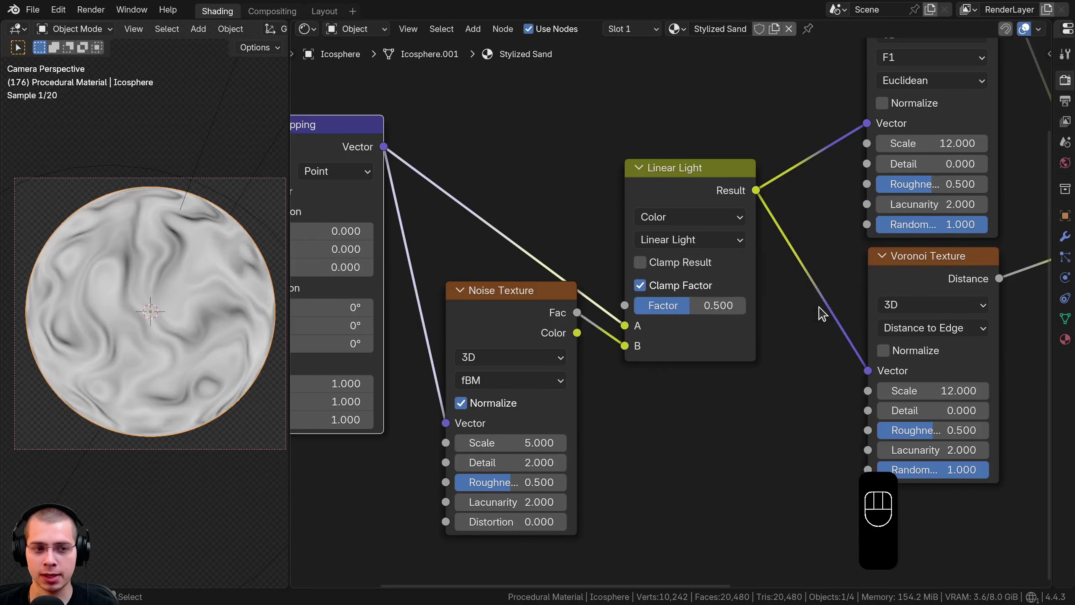
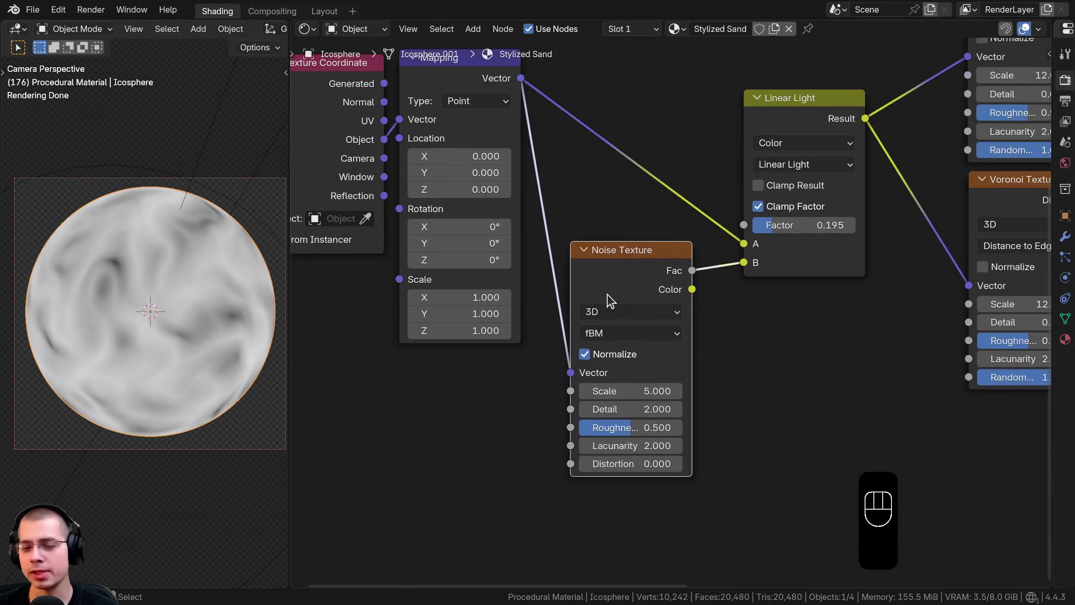
Step: Set Noise detail to 2.8 and tidy the coordinate, mapping and noise nodes together
middle_click(90, 403)
left_click_drag(91, 404, 87, 400)
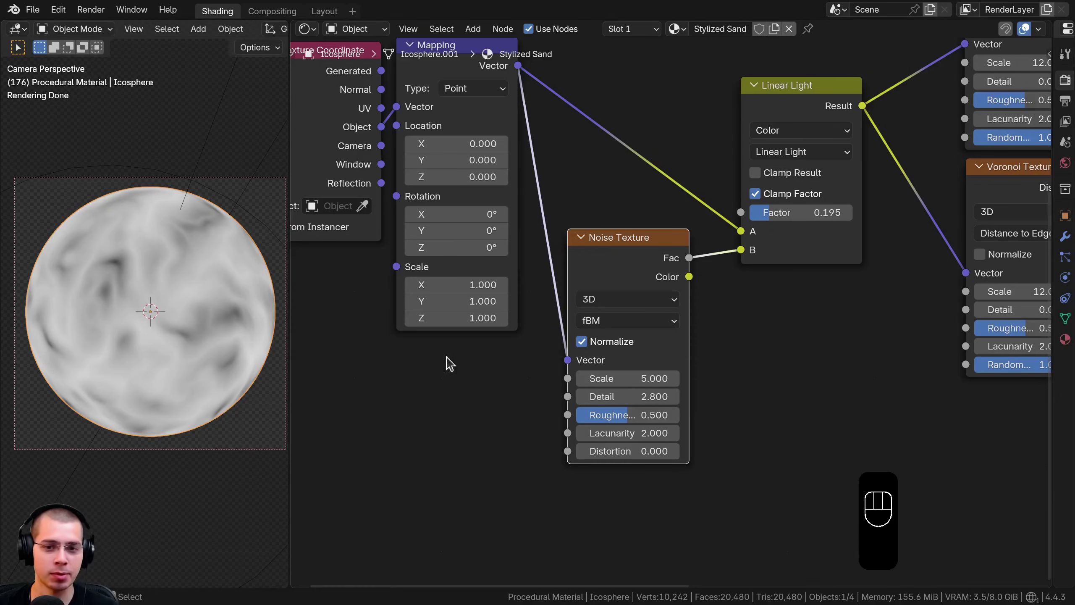
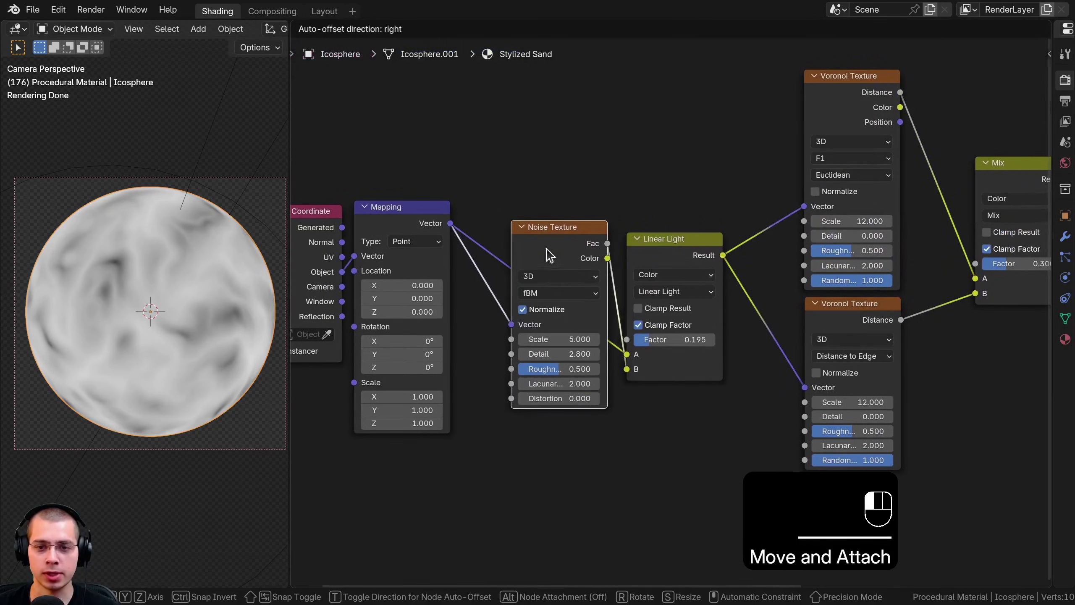
left_click_drag(601, 224, 672, 297)
key("g")
left_click(325, 314)
key("g")
left_click_drag(435, 196, 617, 282)
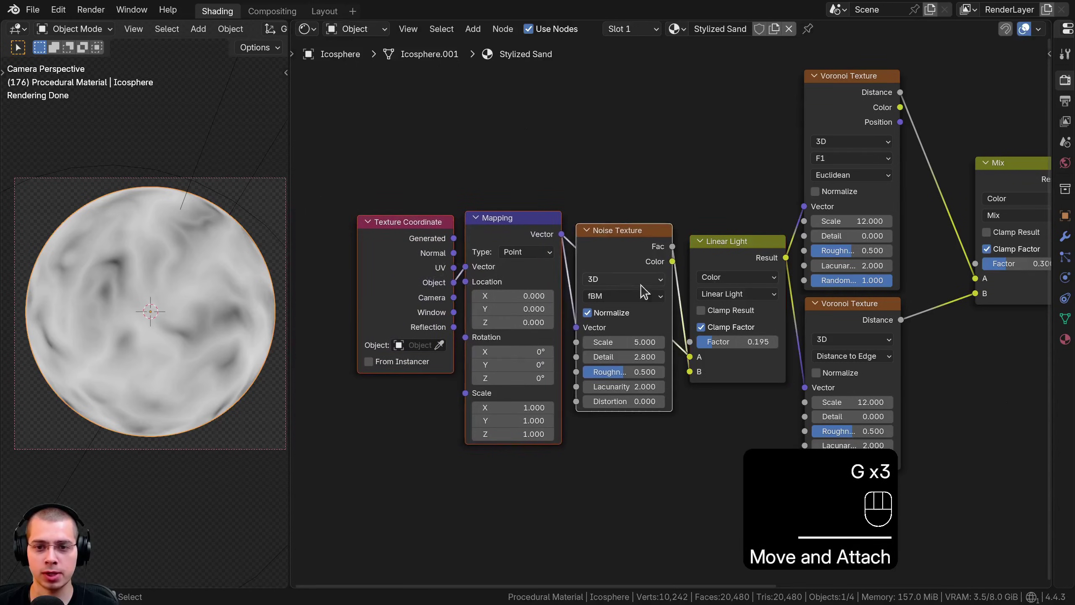
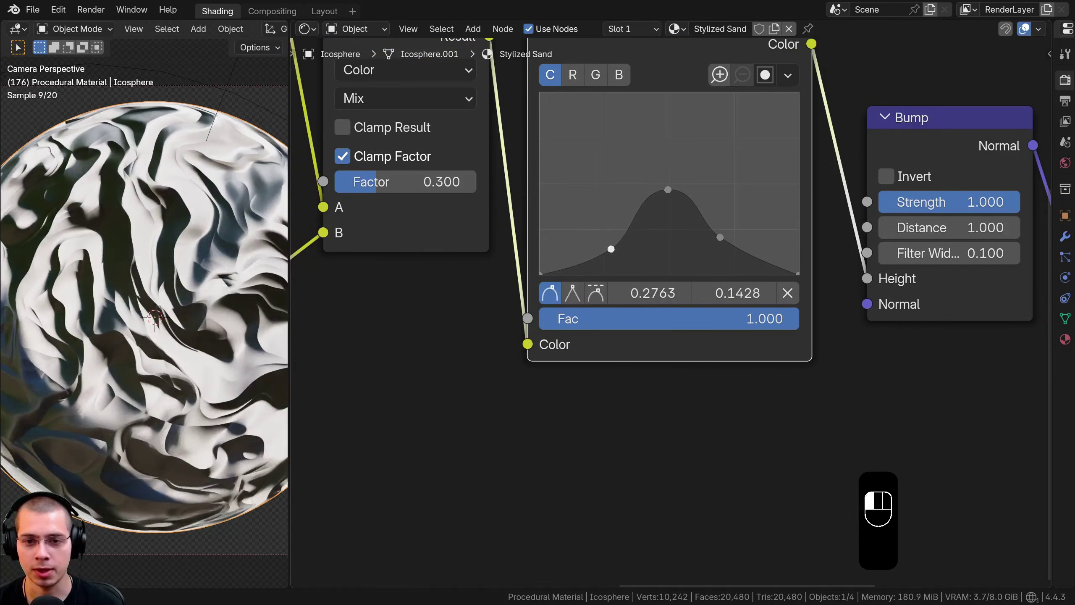
Step: Shape the RGB Curves into a peak and set the Bump distance to 0.010
left_click(785, 292)
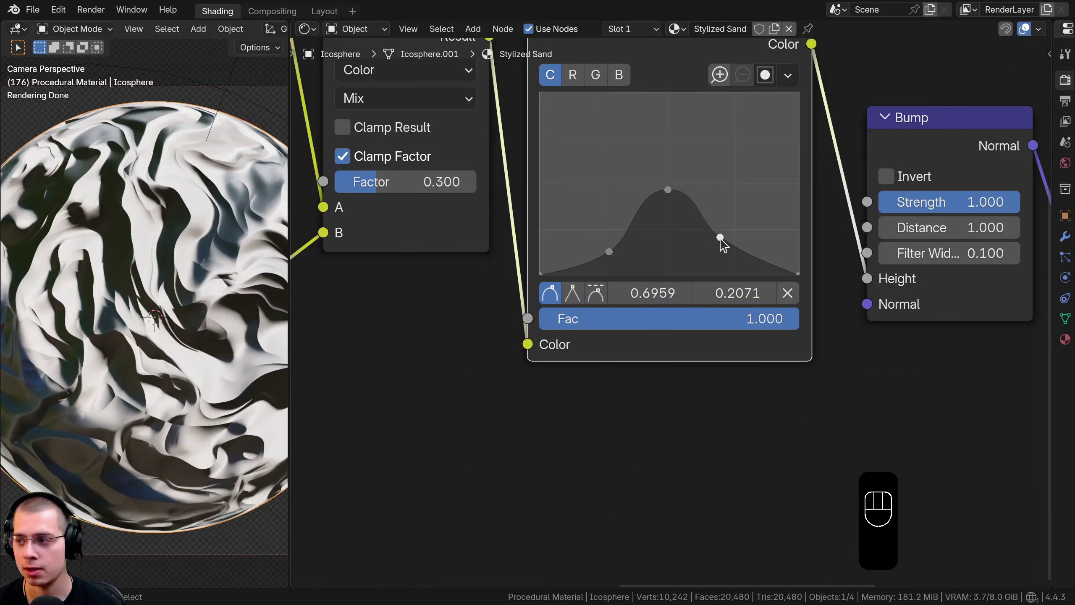
left_click(785, 292)
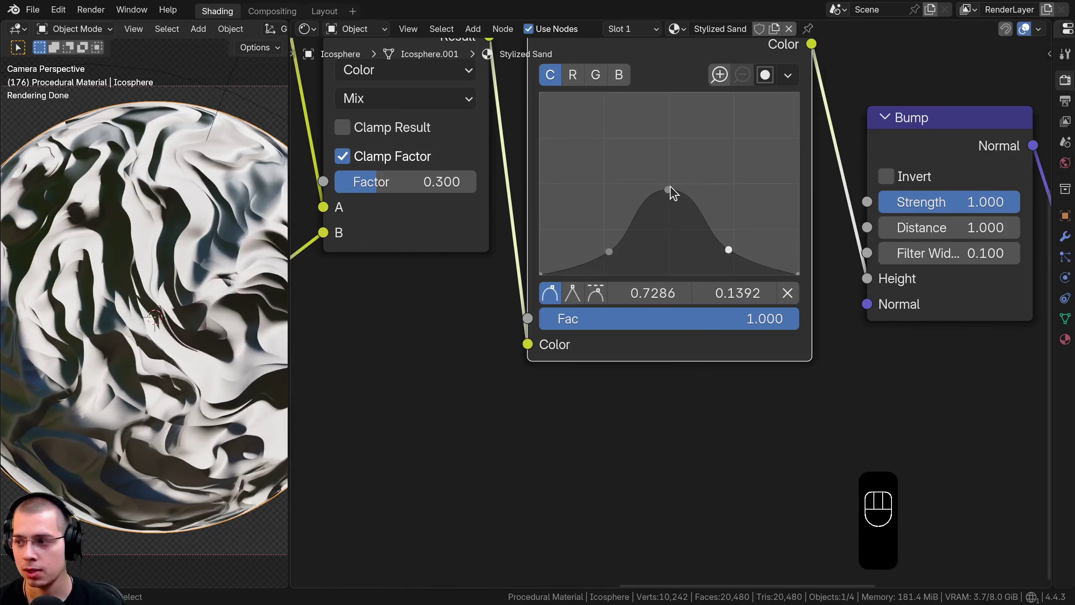
left_click(785, 292)
left_click(784, 292)
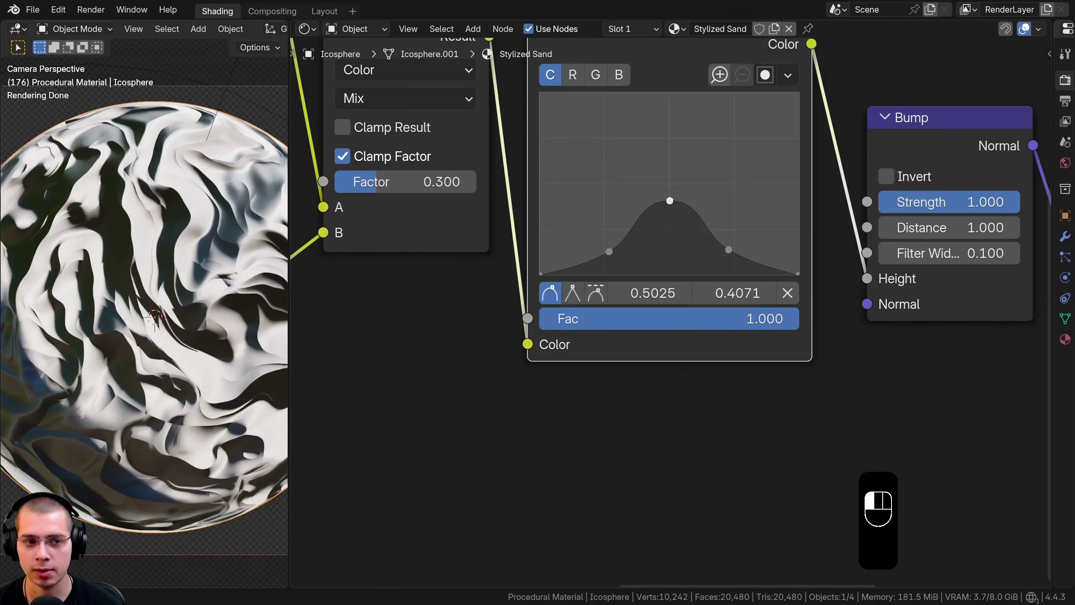
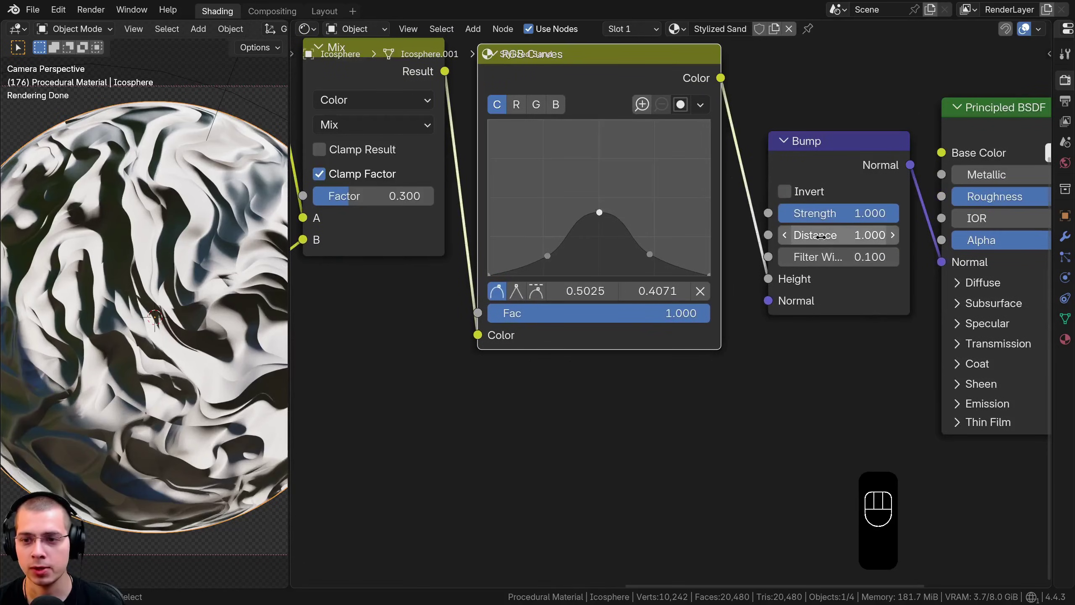
left_click(698, 290)
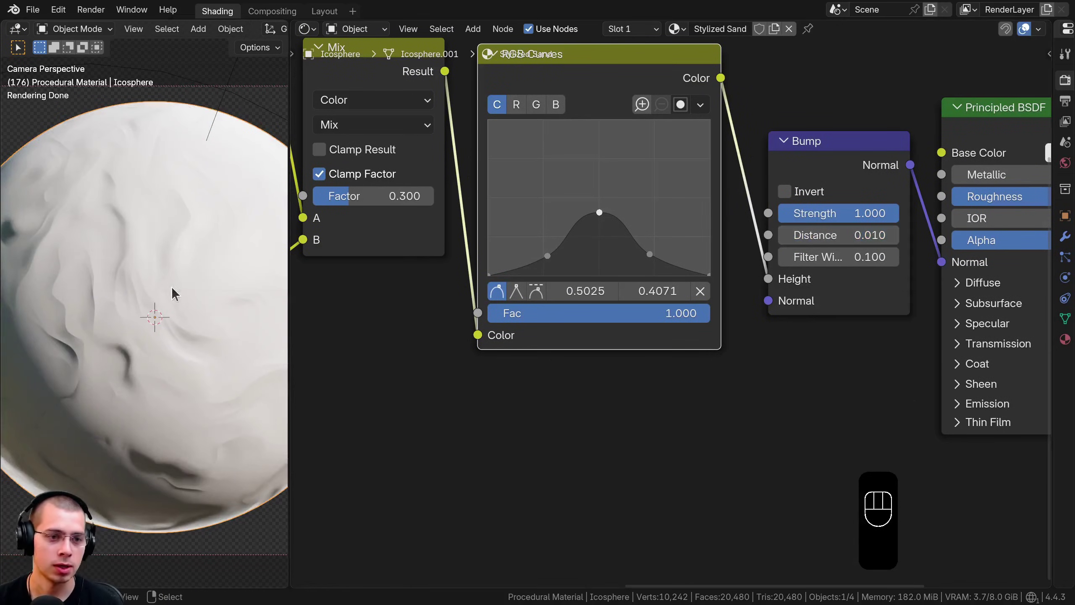
middle_click(697, 291)
Step: Fine-tune the RGB Curves peak height into a bell shape while checking the bumped surface
left_click(698, 291)
left_click(697, 291)
left_click(697, 291)
left_click(697, 290)
middle_click(698, 291)
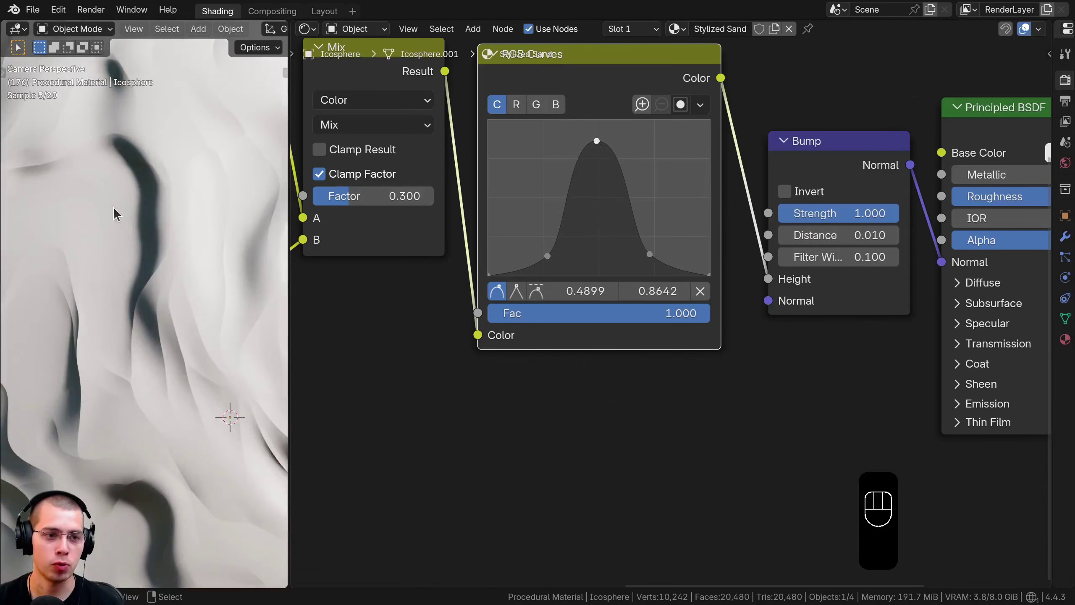
left_click(698, 291)
left_click(697, 291)
double_click(698, 290)
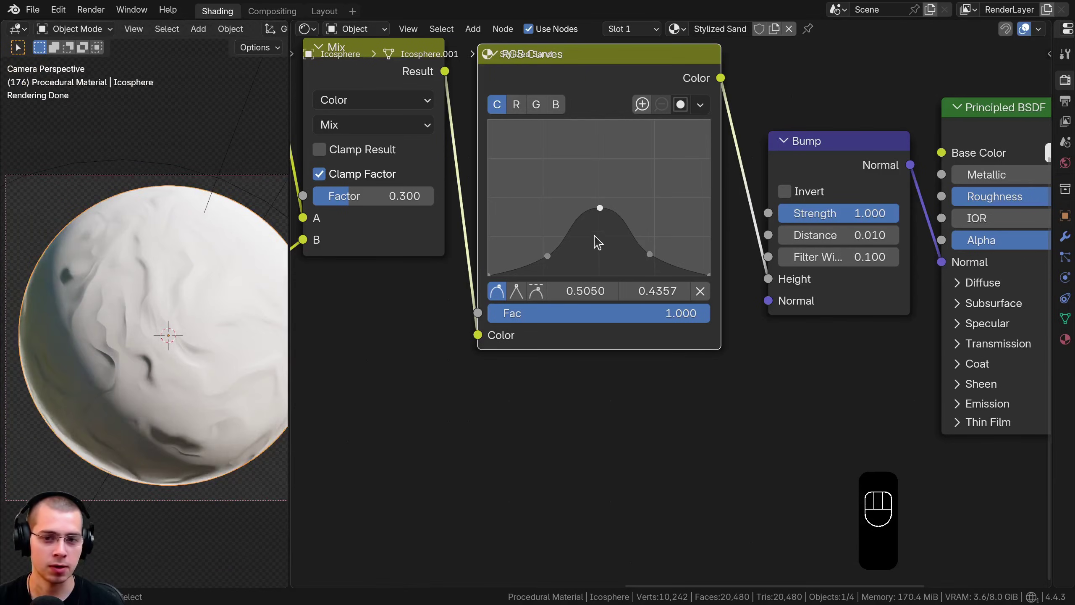
left_click(698, 291)
key("m")
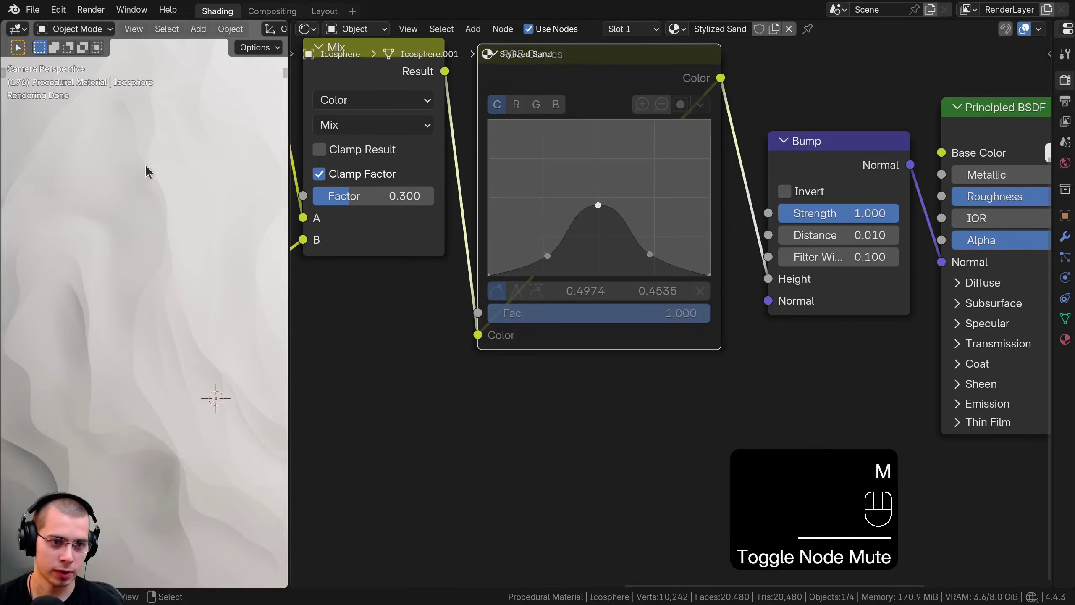
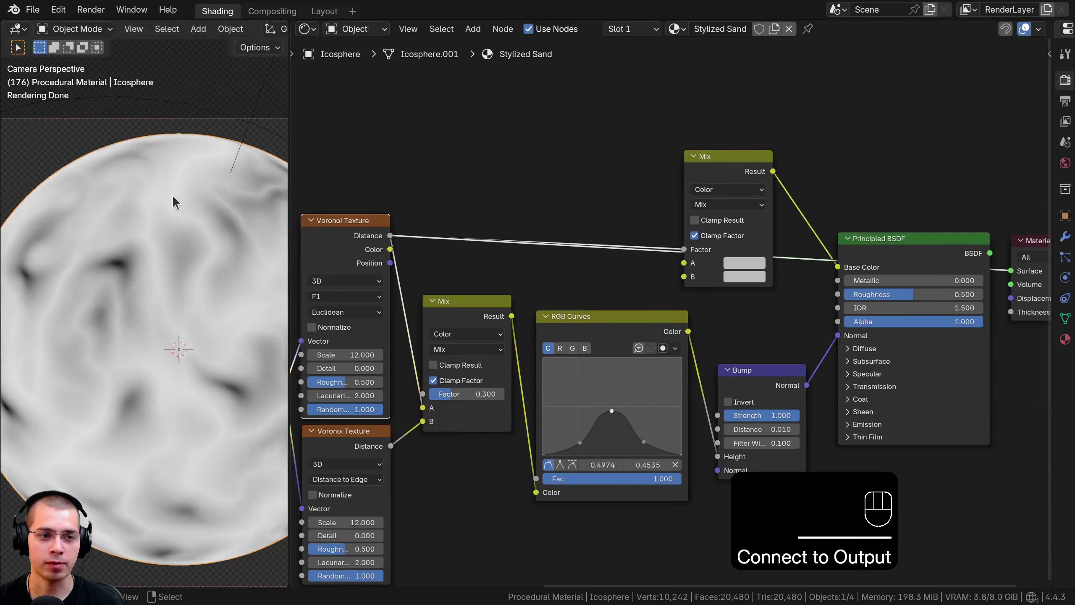
Step: Set the Mix colors to orange #E6A062 and darker #CB8D56 for a sandy base colour
left_click(760, 168)
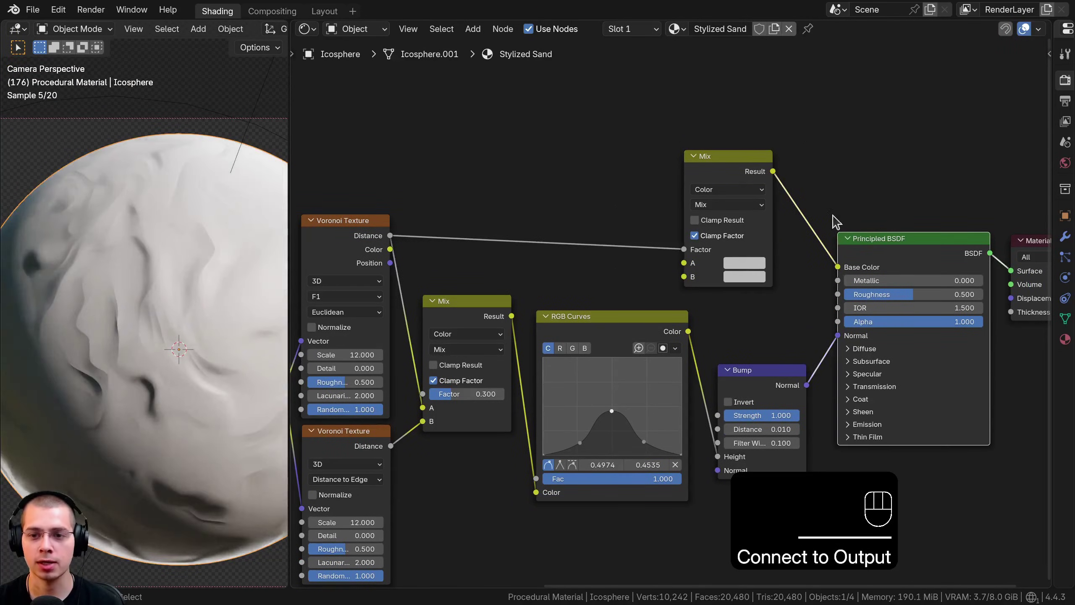
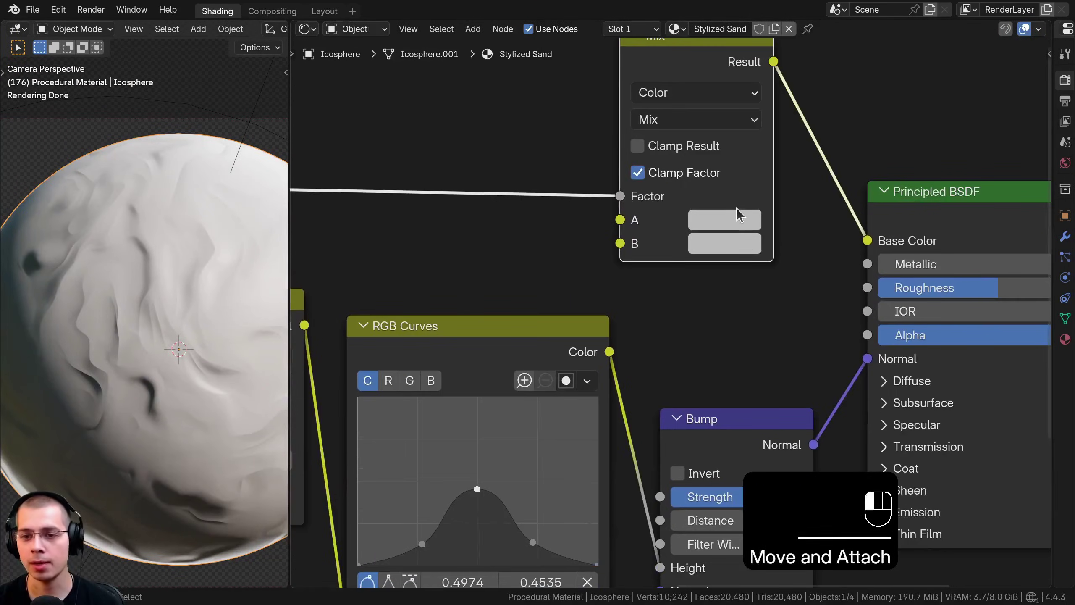
left_click(743, 224)
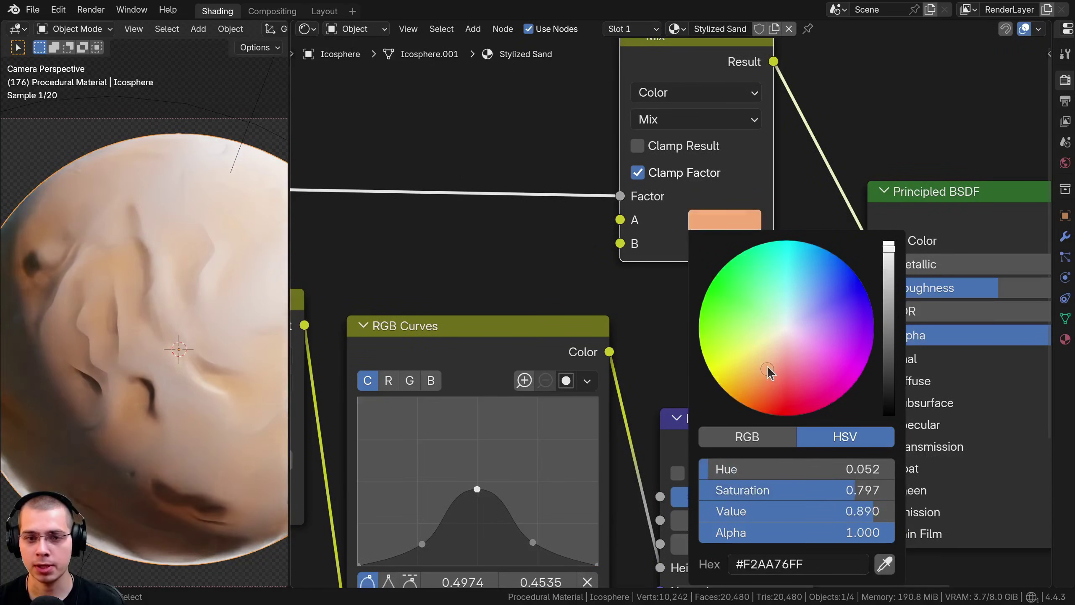
left_click(451, 326)
left_click(712, 236)
left_click(712, 247)
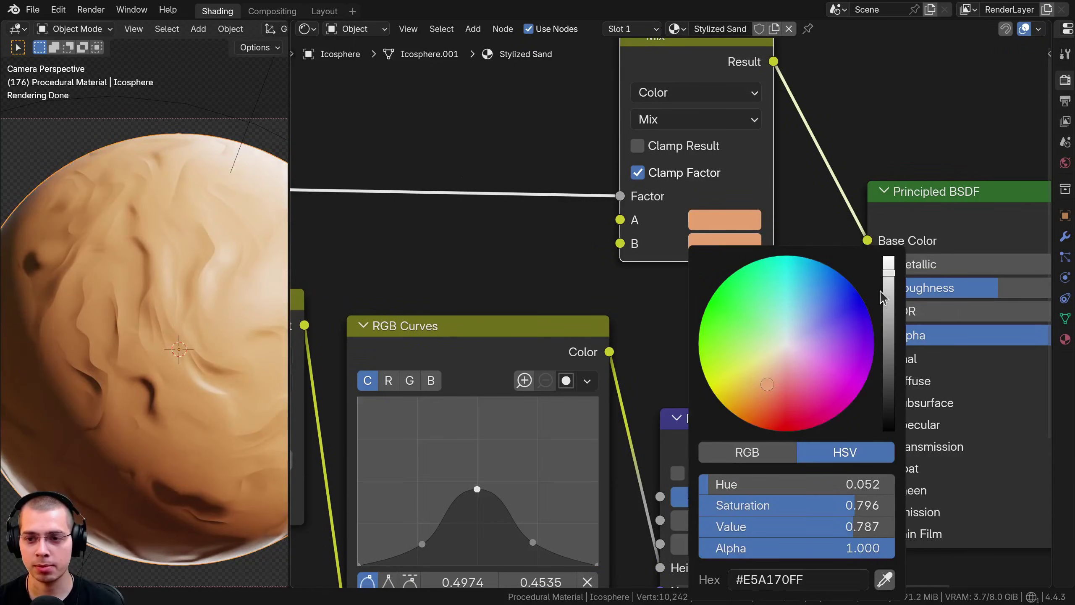
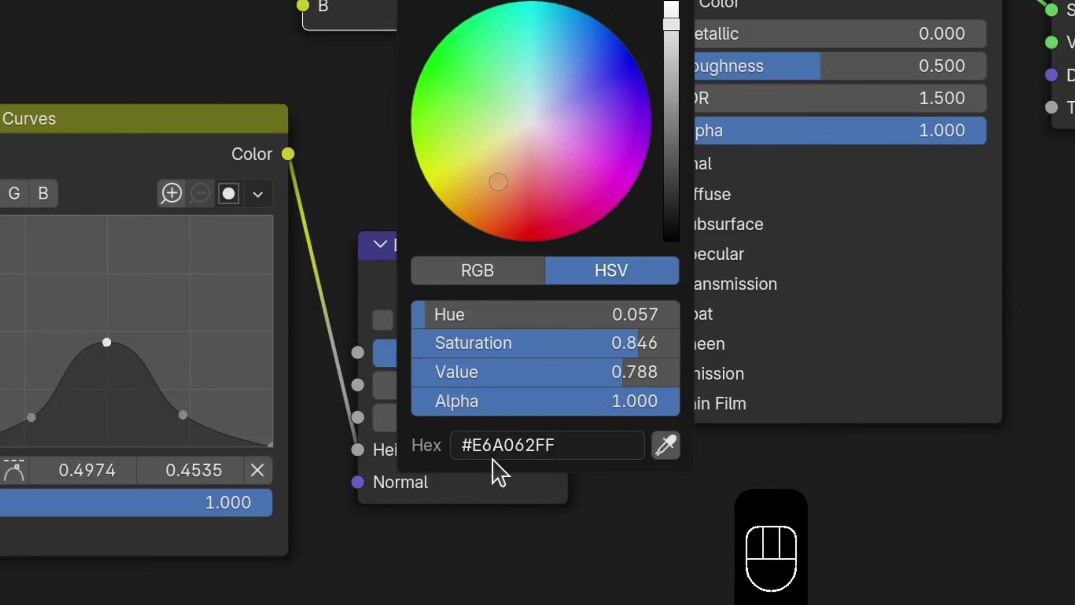
left_click(475, 22)
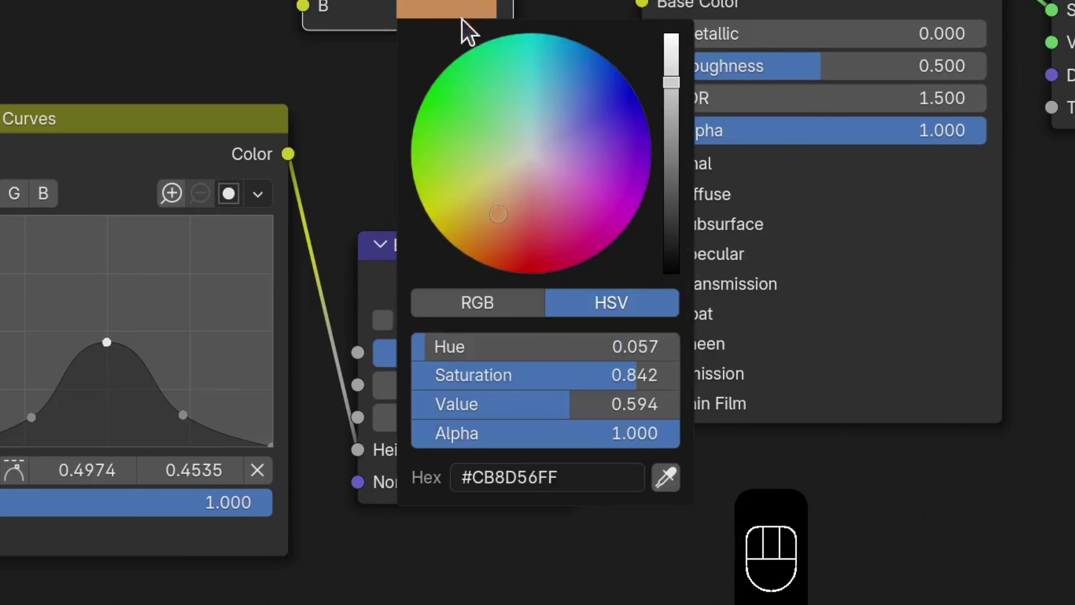
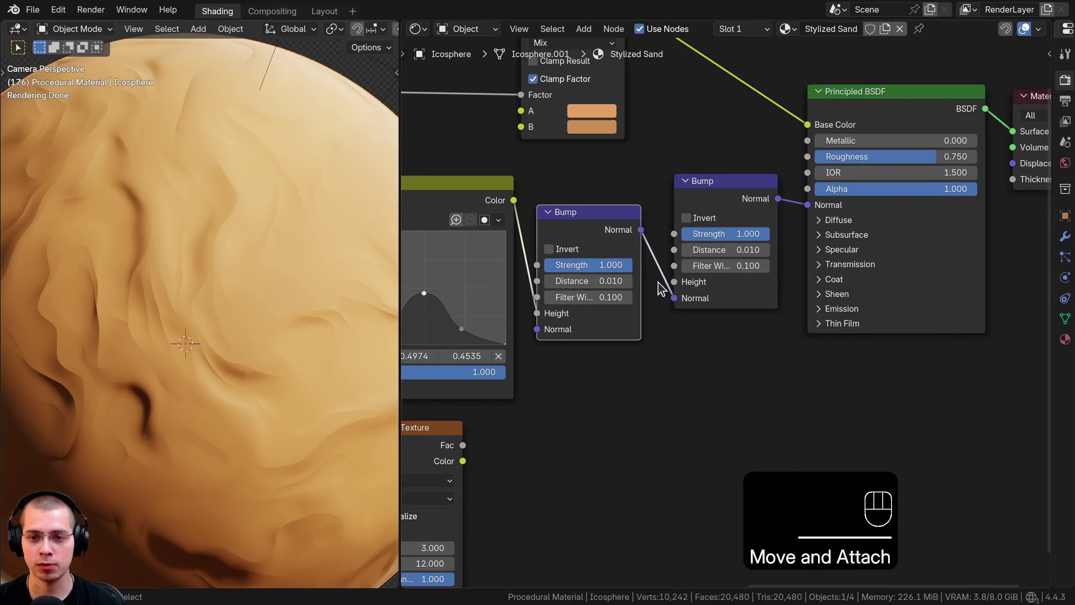
Step: Place the second Bump node and set its distance to 0.001 for fine grain
left_click(723, 206)
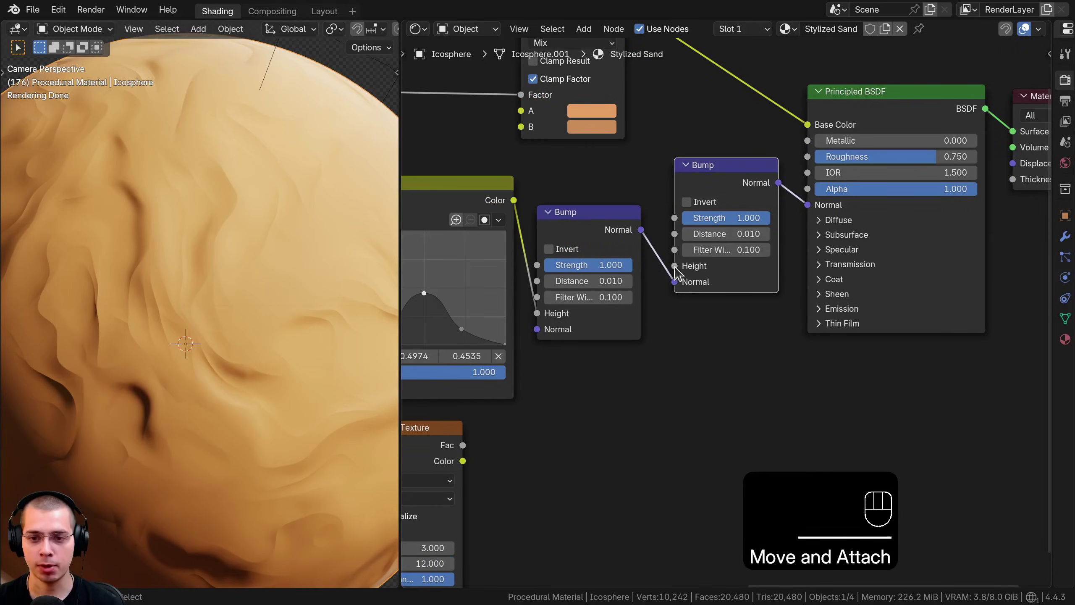
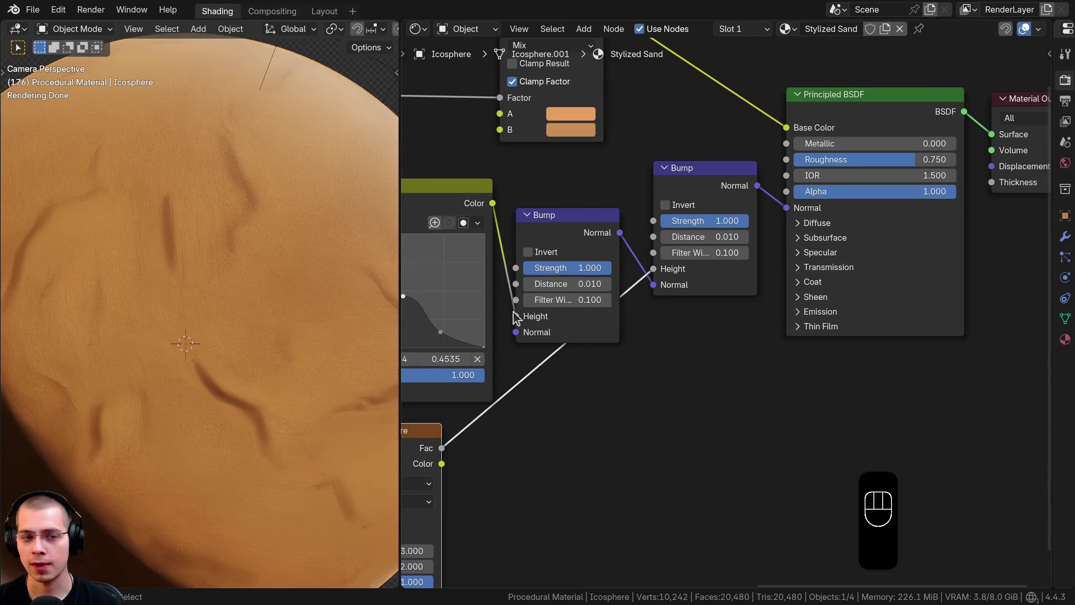
left_click(706, 217)
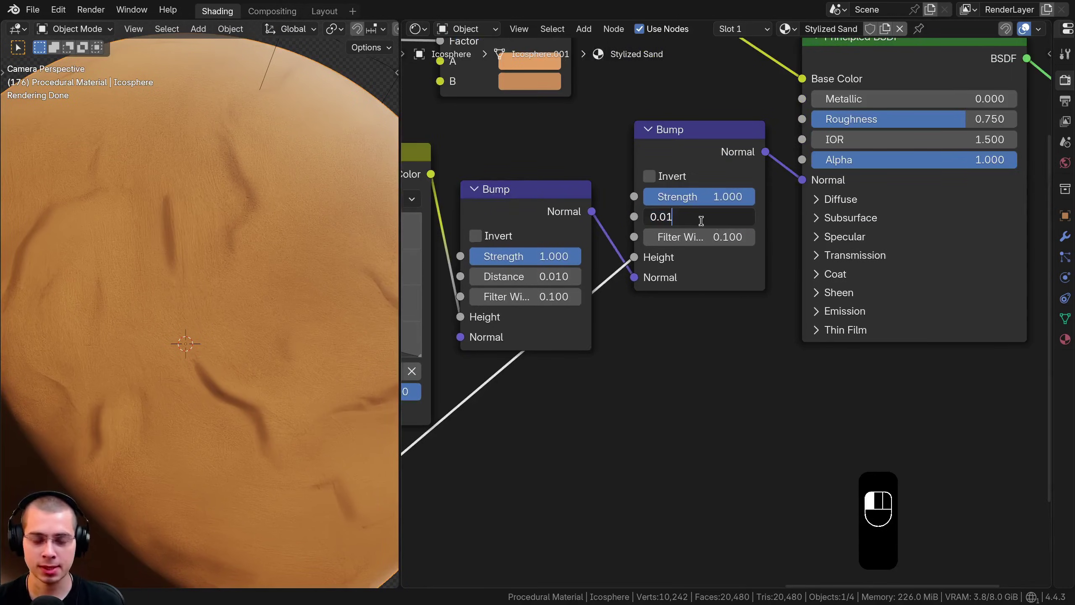
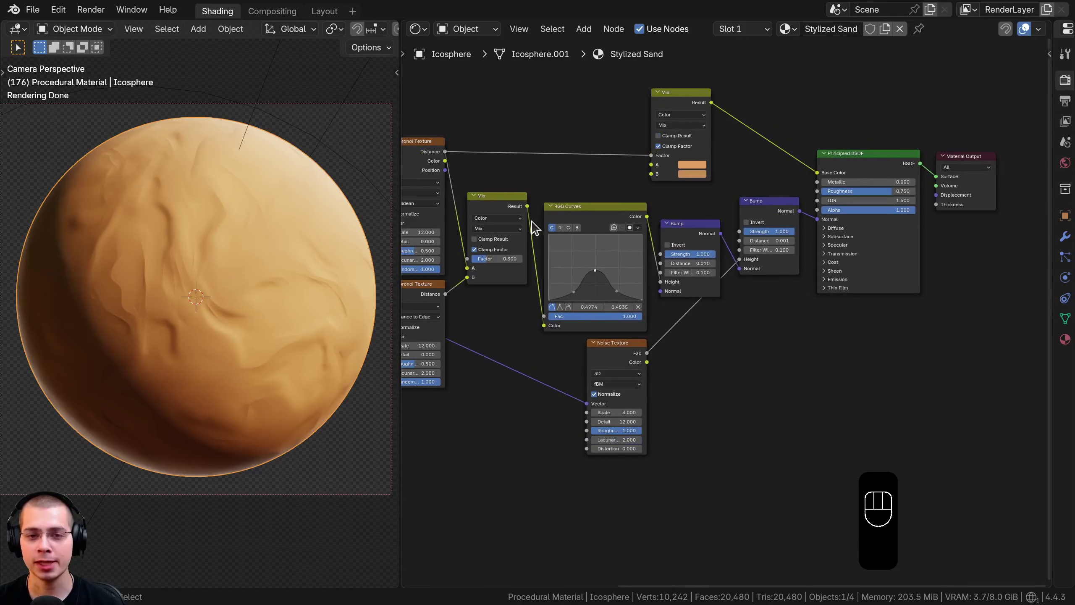
Step: Add a Displacement node at scale 0.090 from the sand height pattern into the Material Output
left_click(513, 211)
left_click_drag(521, 196, 935, 204)
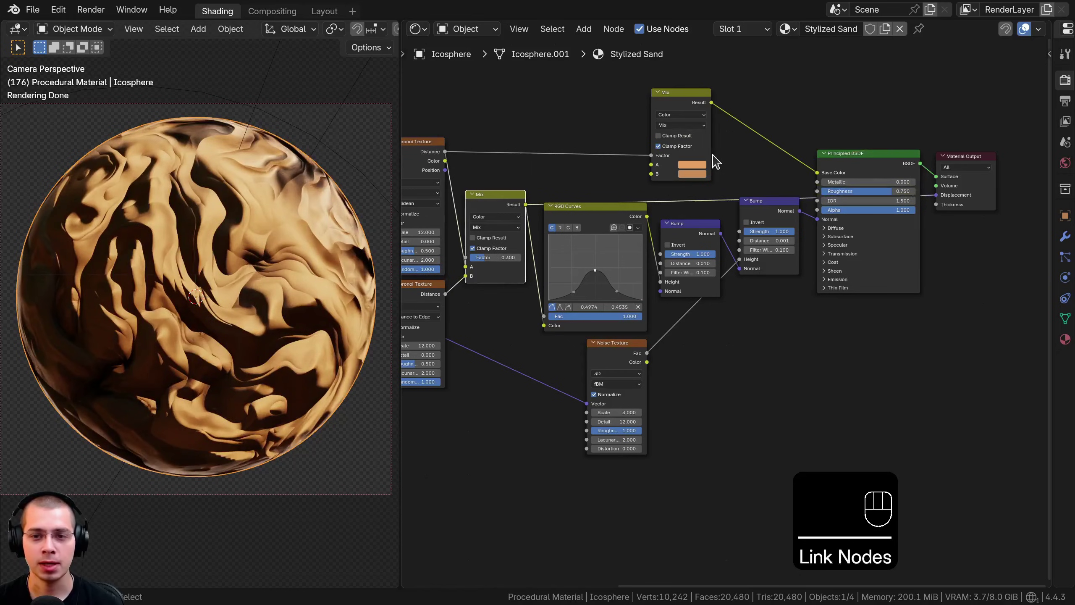
key("shift+a")
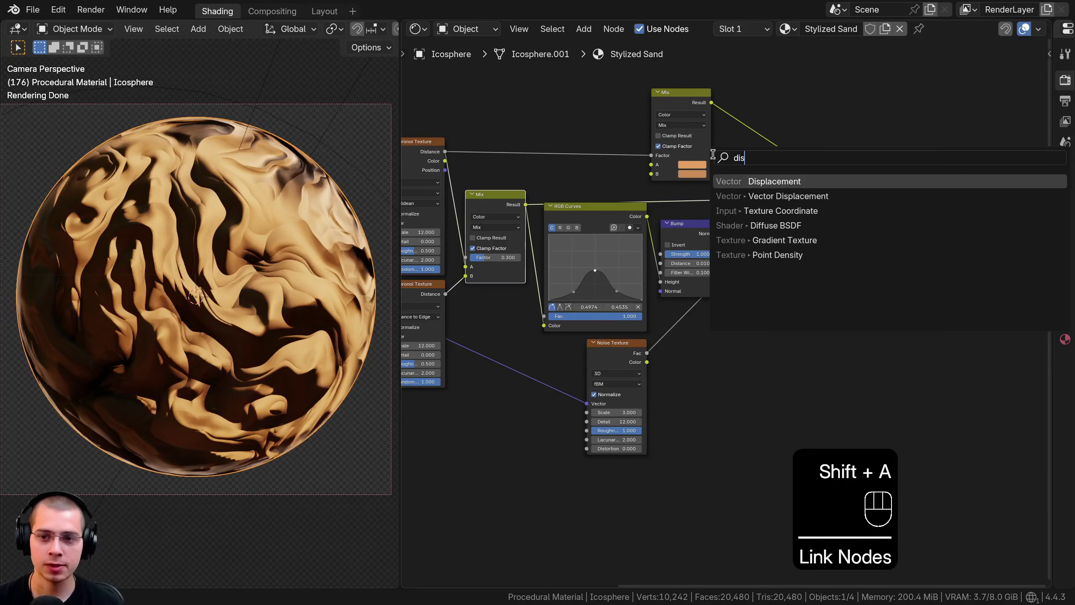
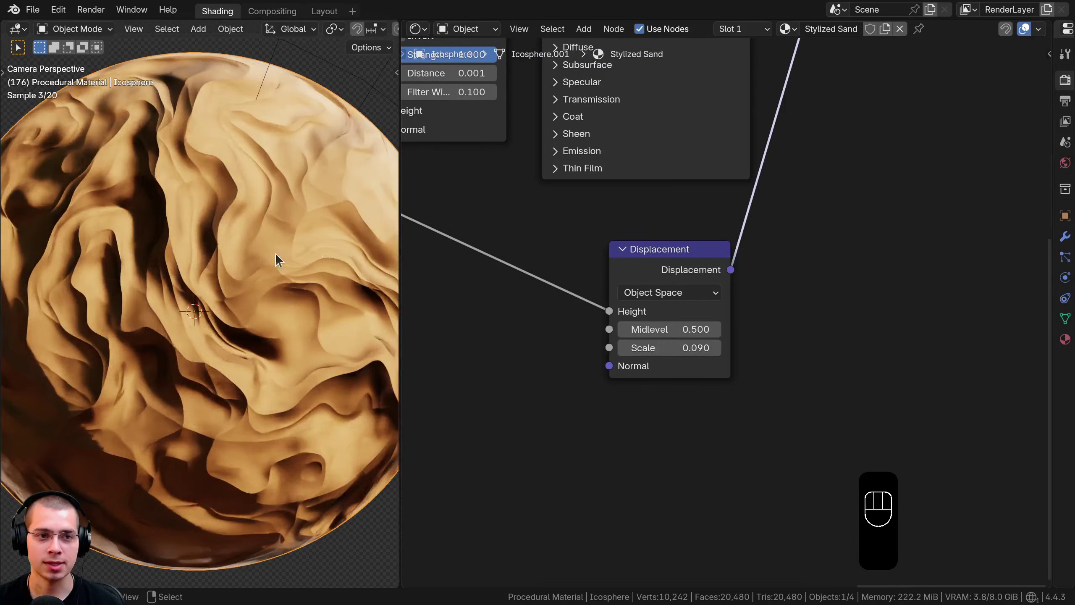
middle_click(172, 269)
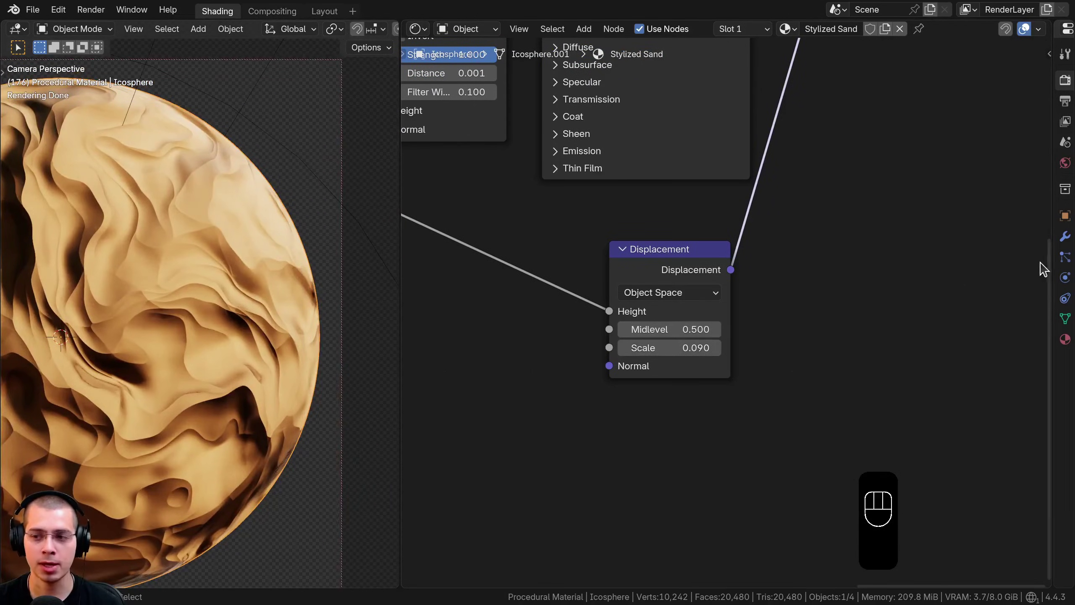
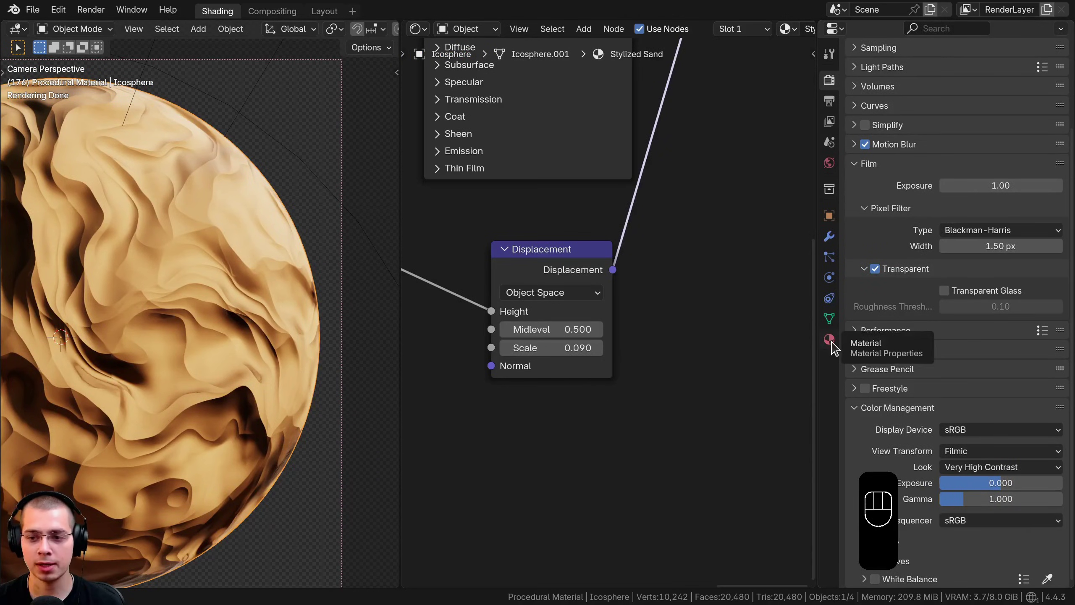
Step: Set the material's displacement method to Displacement and Bump so the sphere truly deforms
left_click(835, 346)
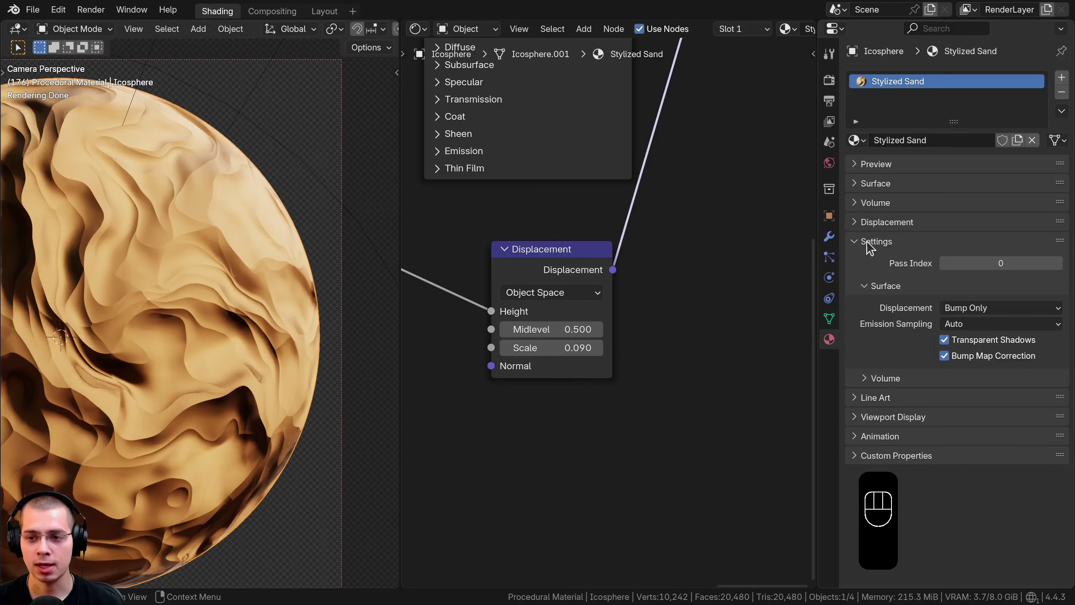
left_click_drag(959, 310, 965, 362)
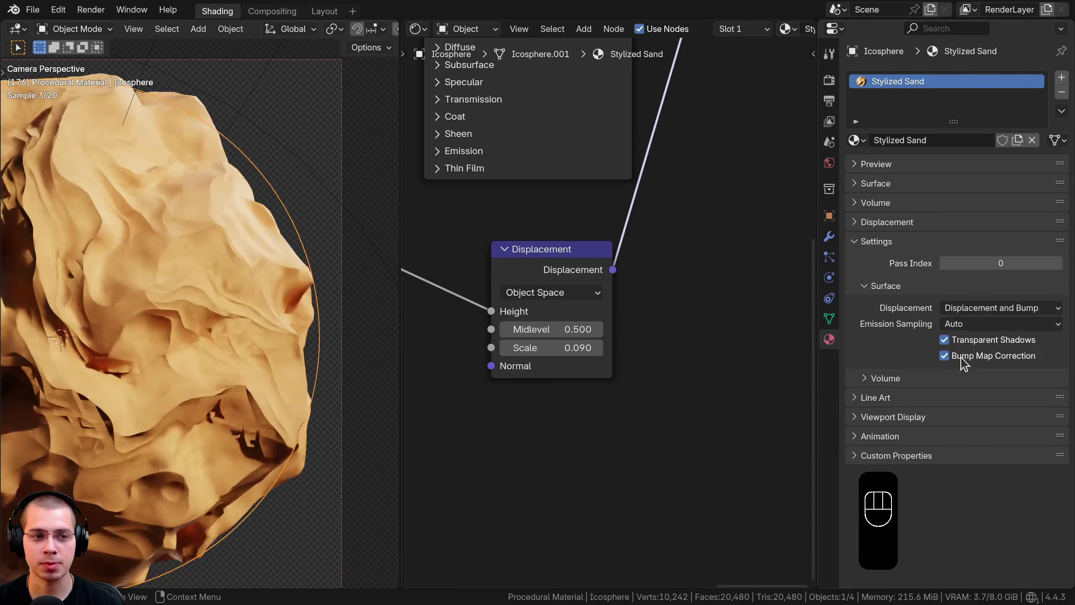
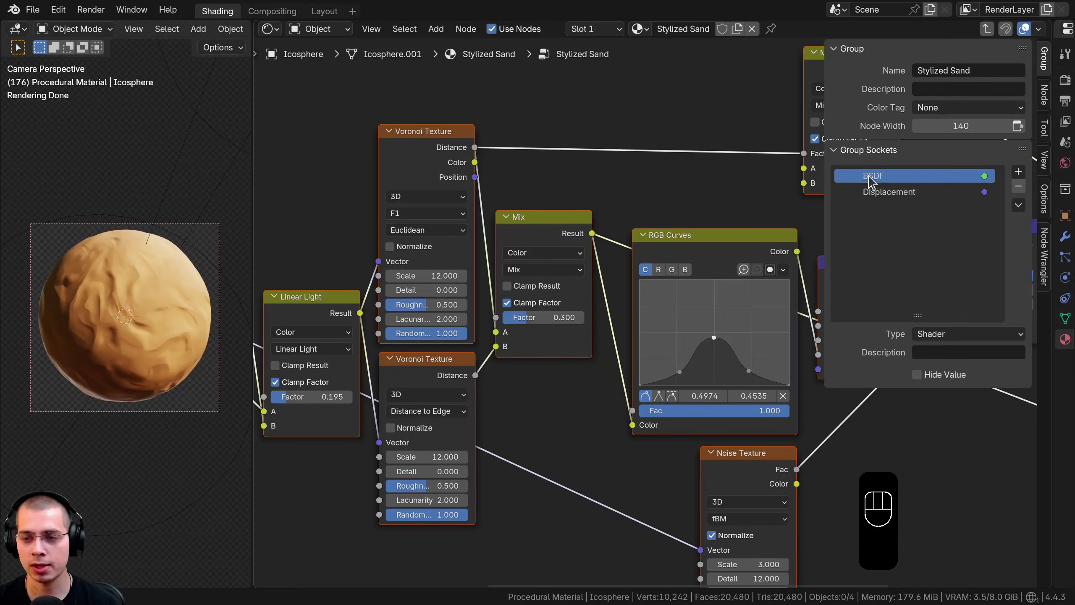
Step: Rename the group's BSDF output to Shader and regroup the selected nodes
left_click_drag(882, 179, 882, 176)
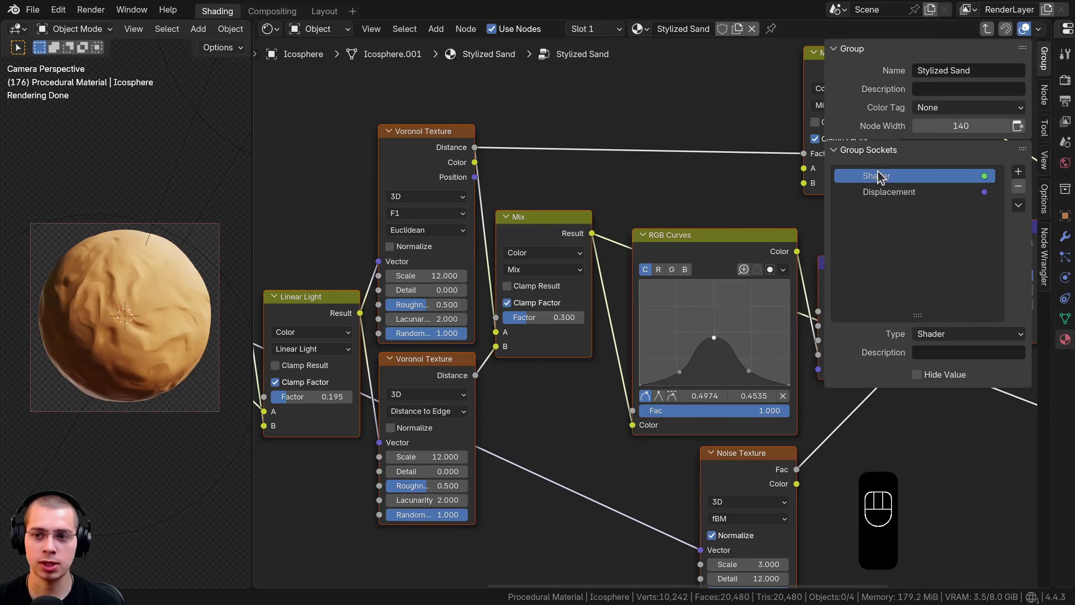
middle_click(338, 386)
key("a")
right_click(341, 245)
key("g")
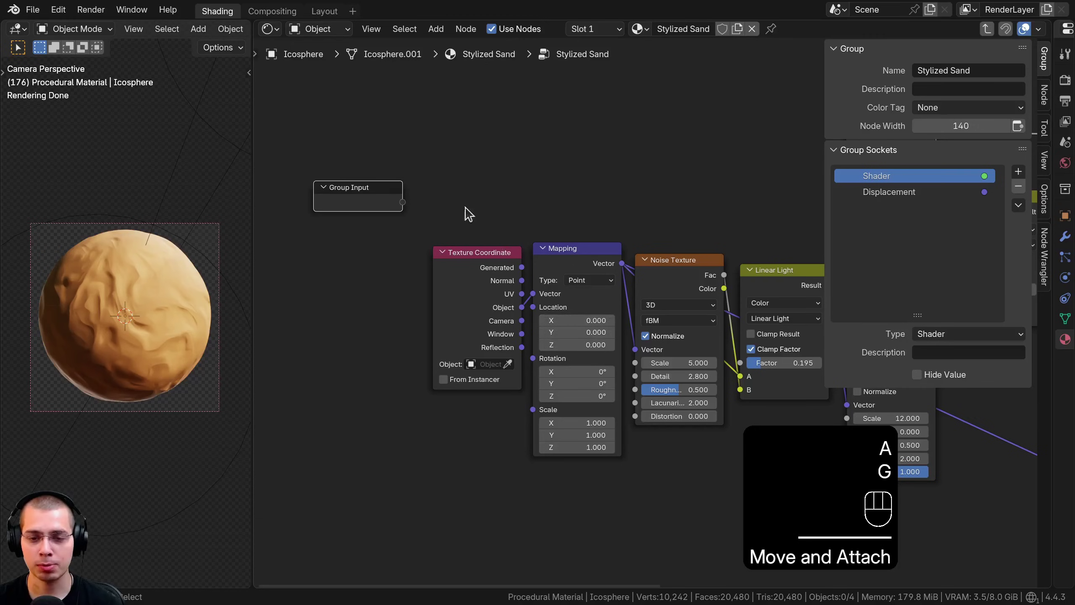
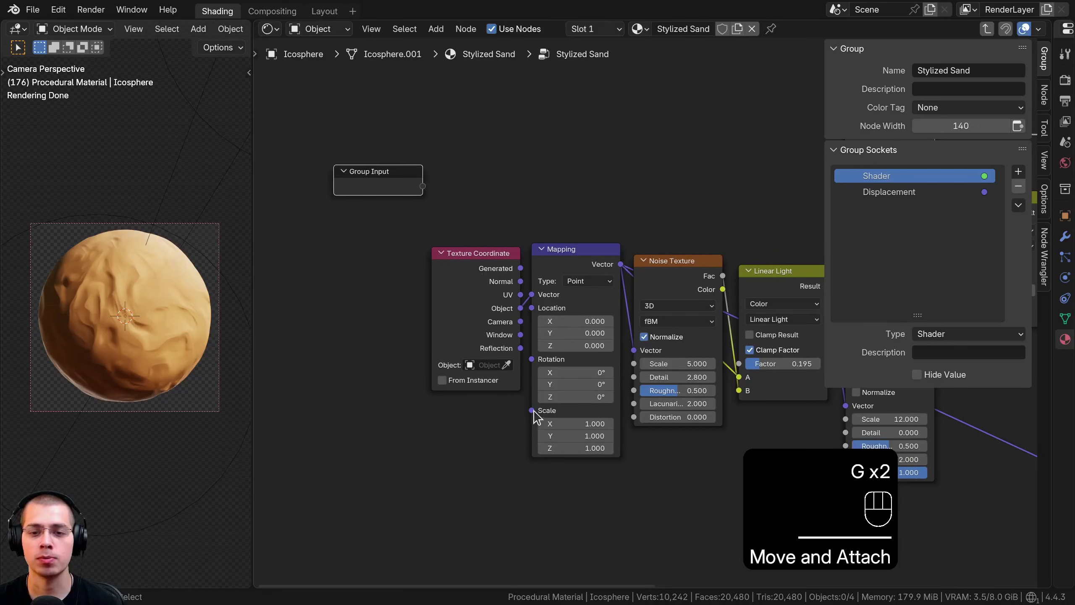
Step: Expose the Mapping node's Scale as a new group Scale input
left_click(552, 243)
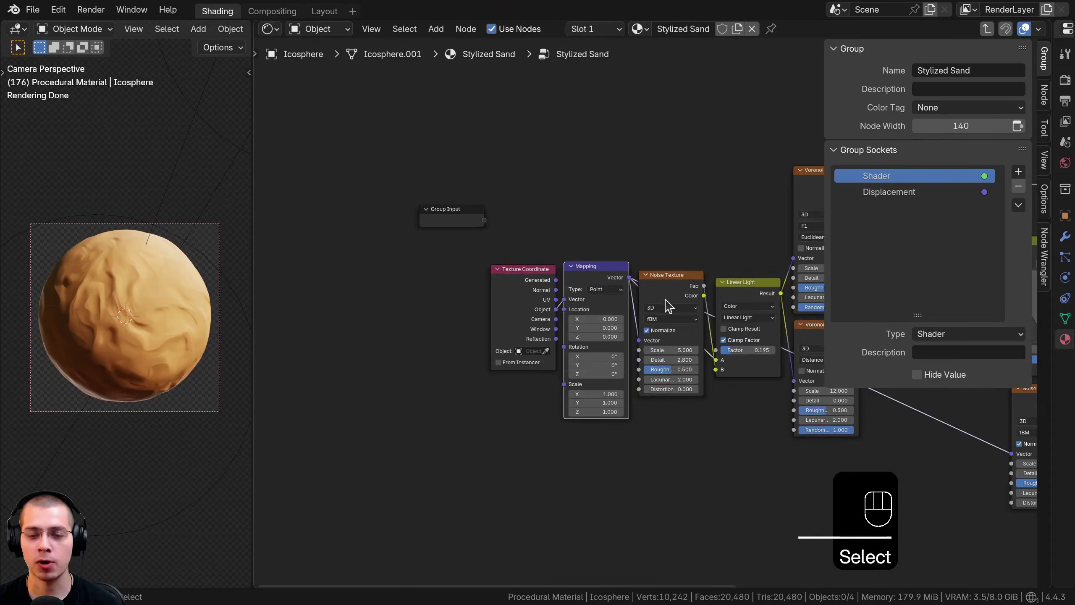
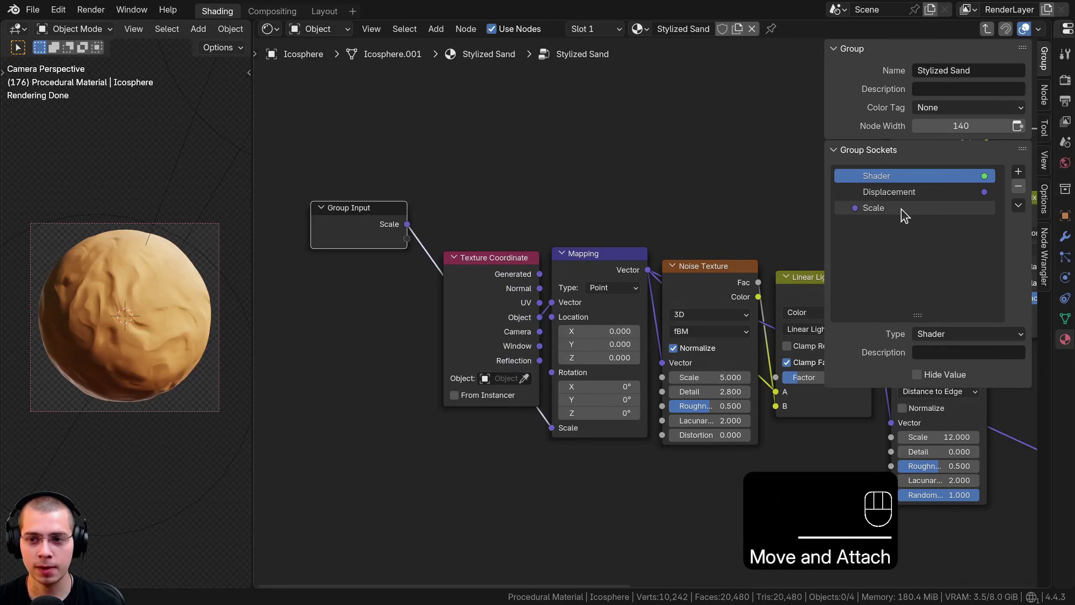
left_click(908, 213)
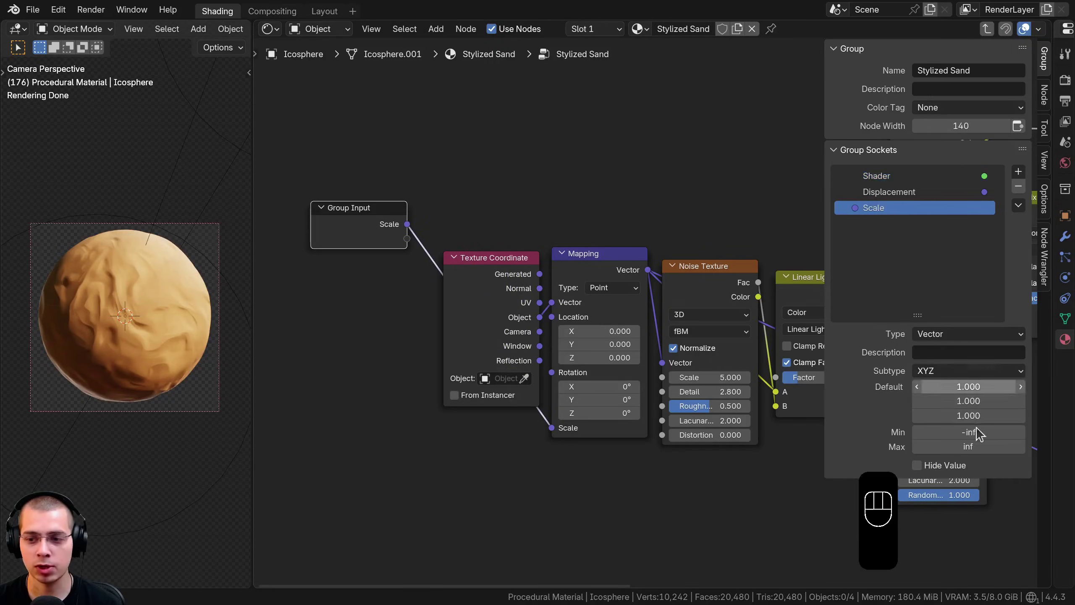
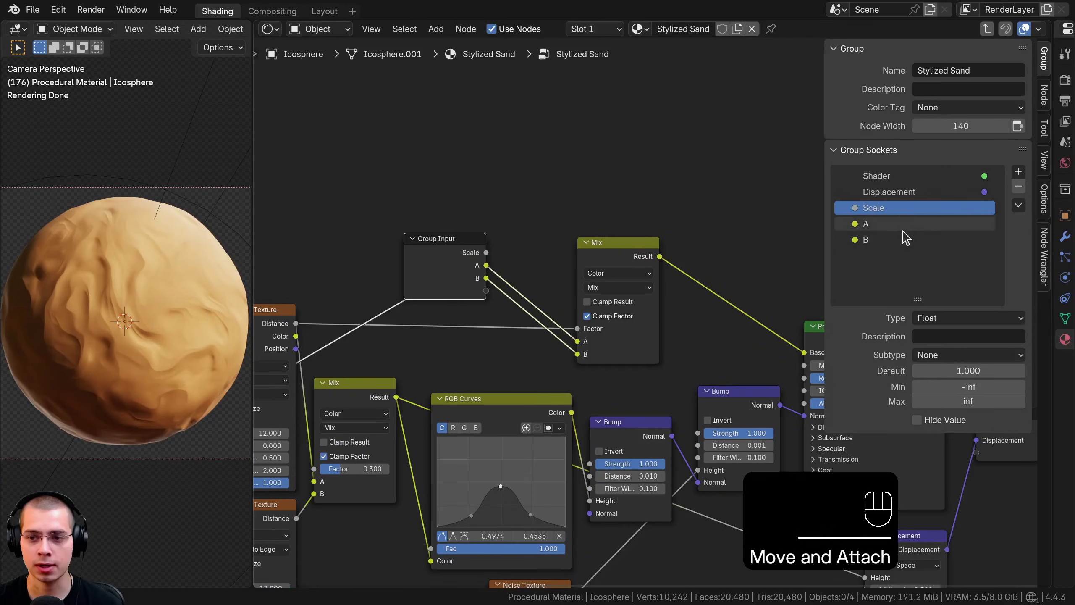
Step: Expose the Mix B colour as a group input and rename the colour inputs Color 1 and Color 2
left_click_drag(901, 228, 909, 237)
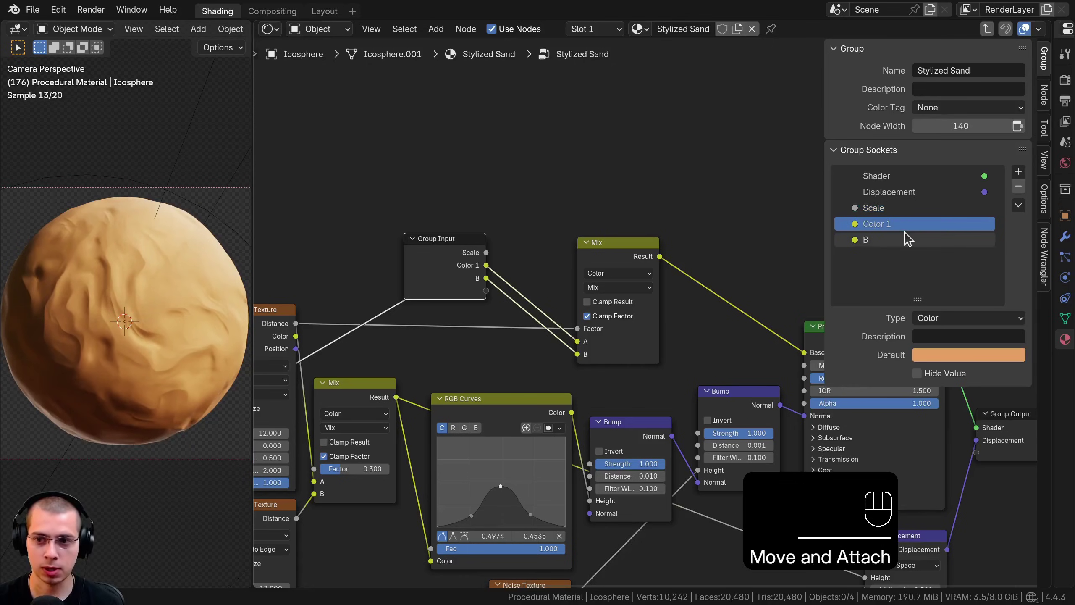
double_click(901, 227)
left_click(876, 234)
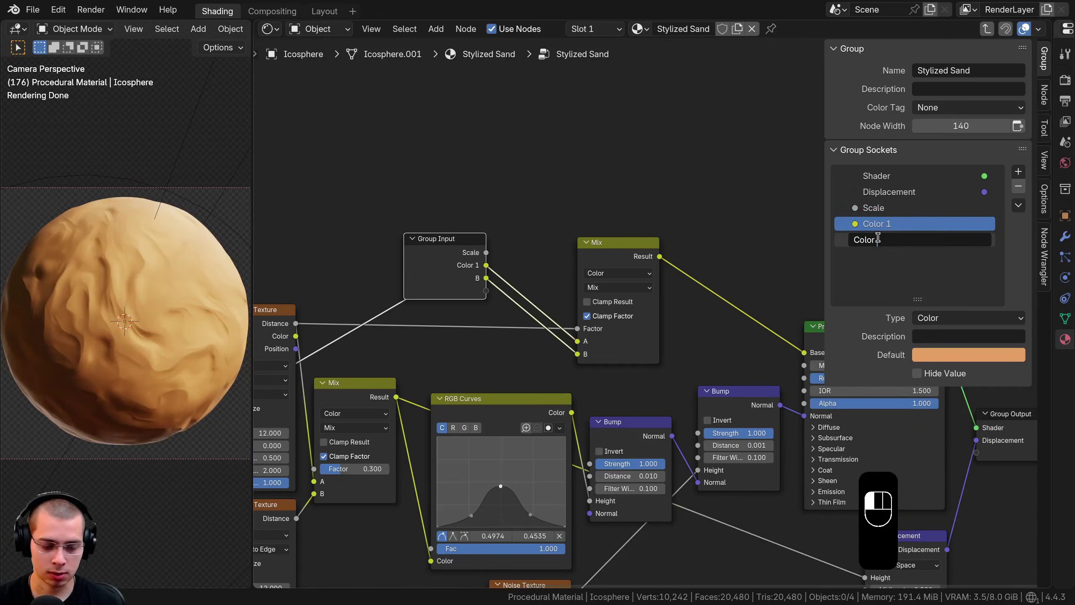
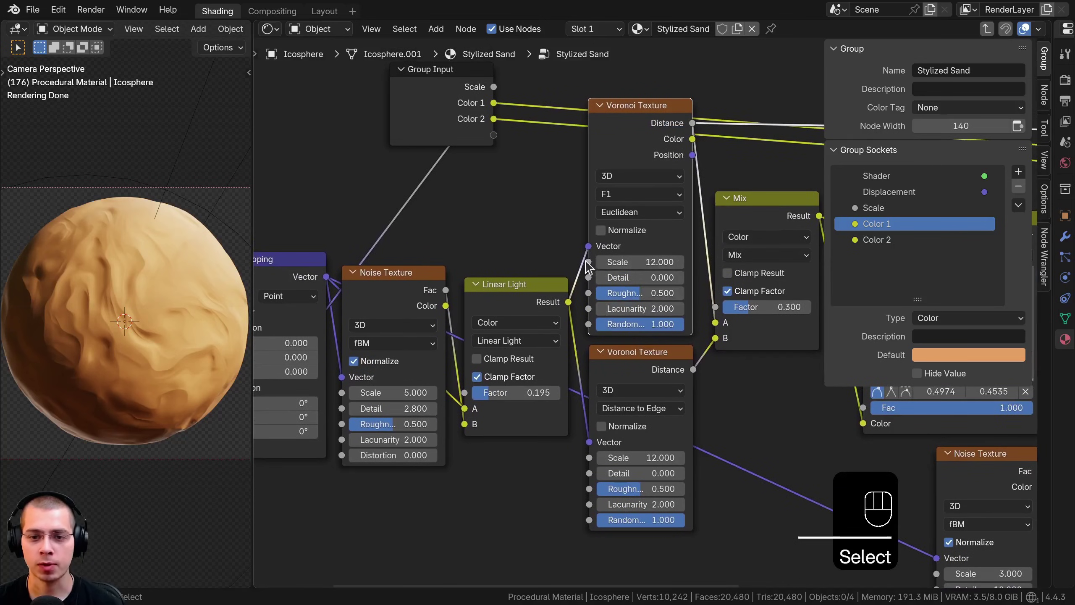
Step: Drive both Voronoi scales from a shared group Scale input and expose Detail as well
left_click_drag(589, 238, 557, 329)
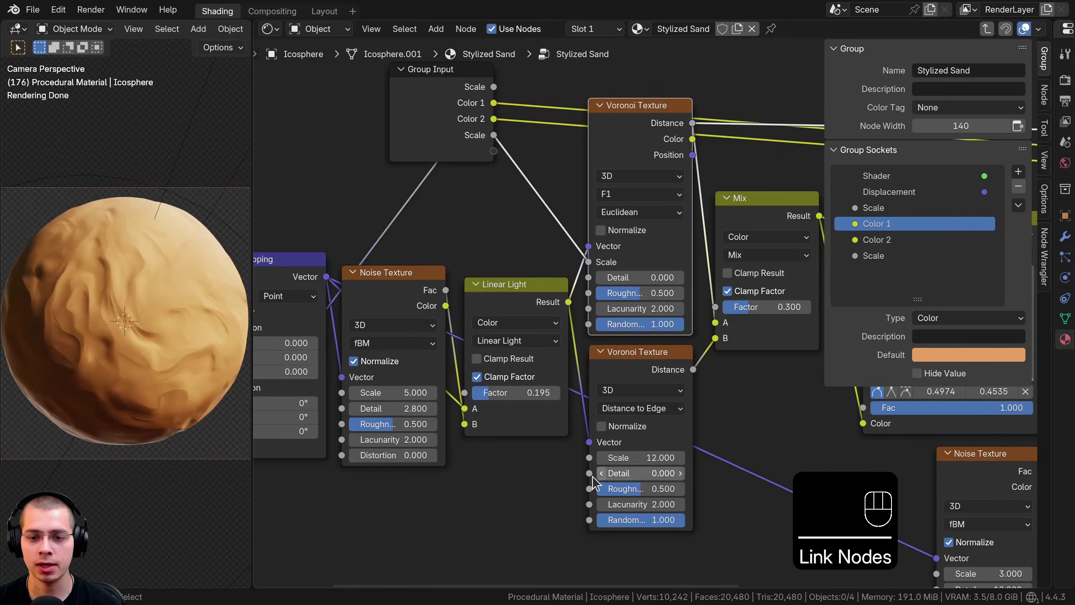
left_click_drag(618, 441, 490, 146)
left_click_drag(469, 146, 461, 148)
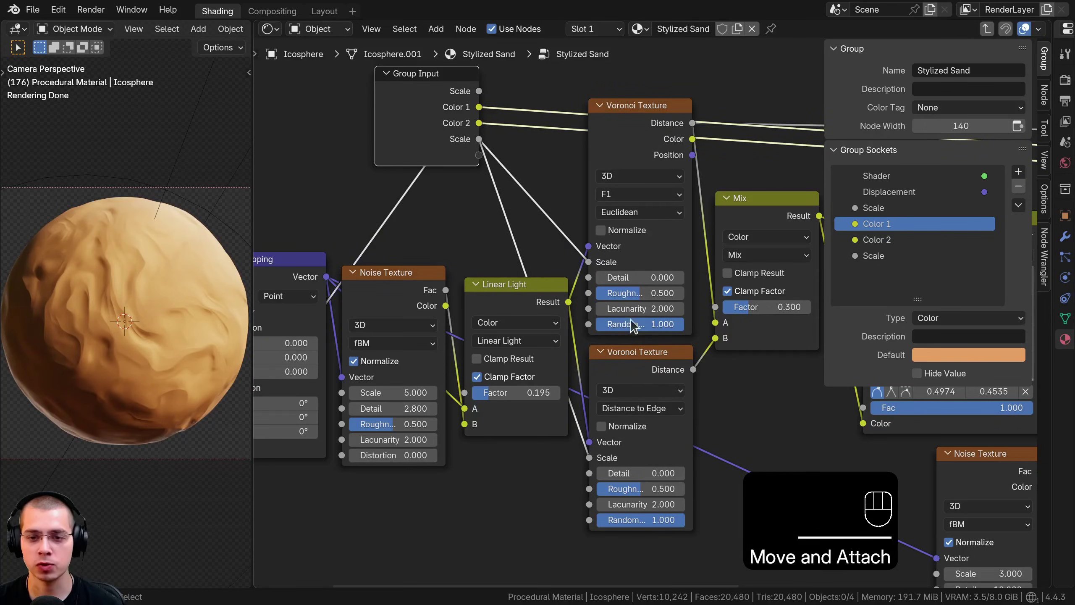
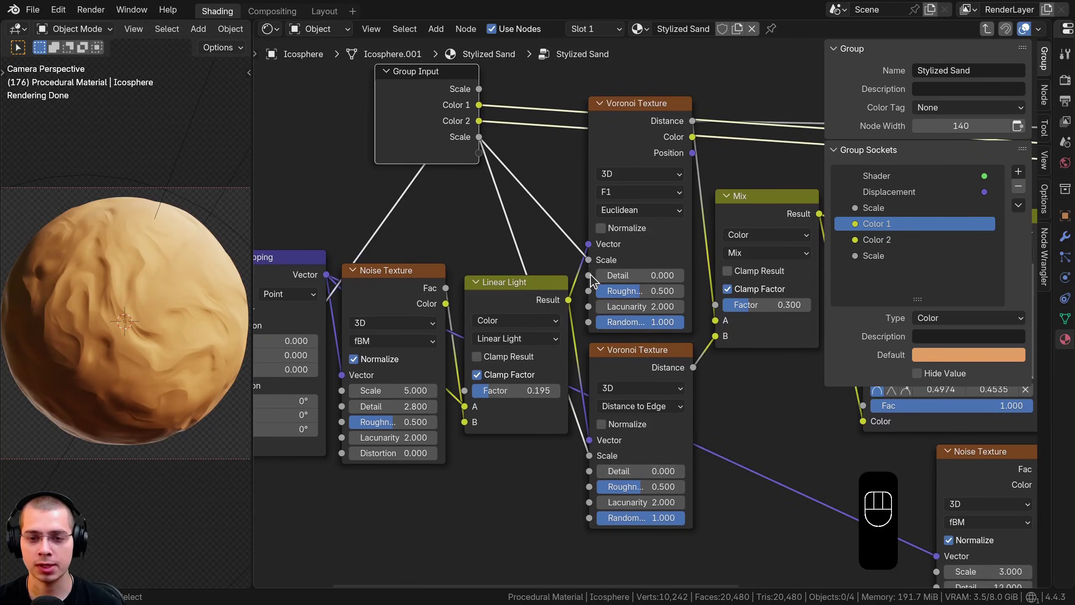
left_click_drag(592, 279, 466, 143)
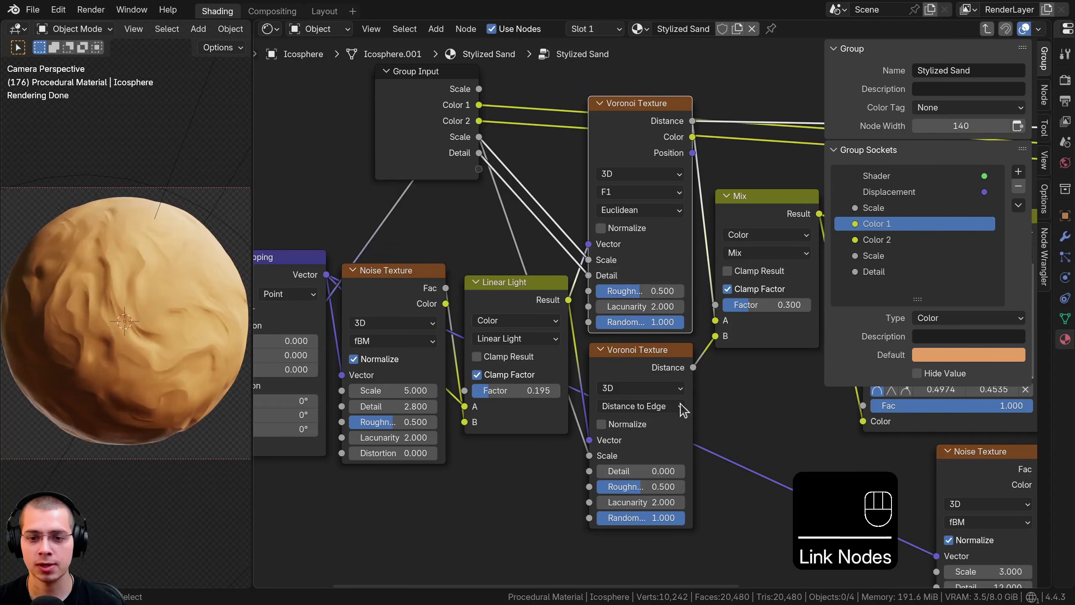
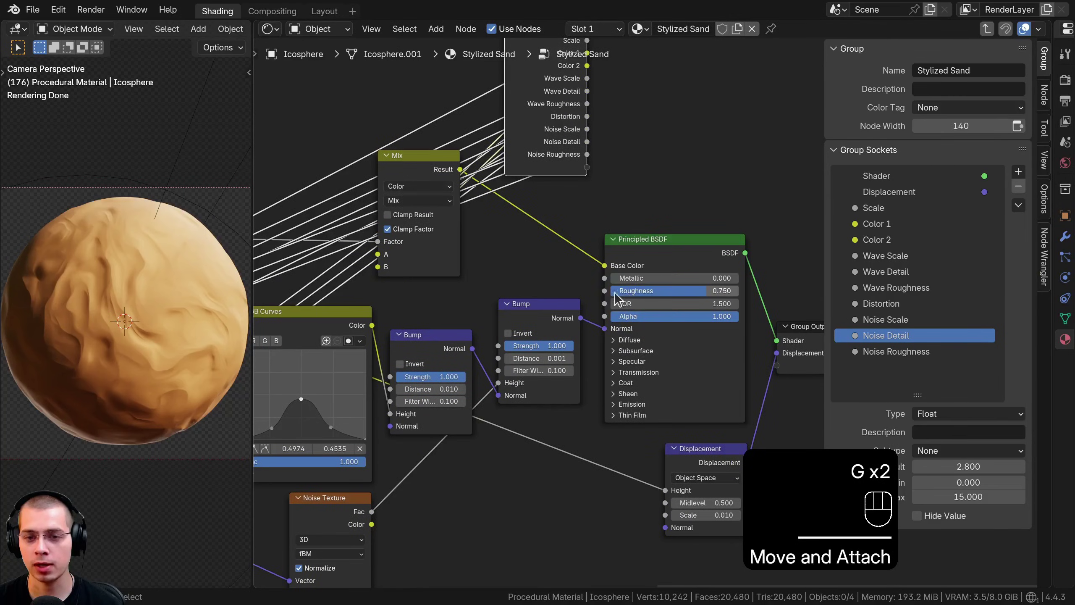
Step: Expose the Principled BSDF Roughness and the Bump Strength as group inputs
left_click_drag(598, 243, 638, 182)
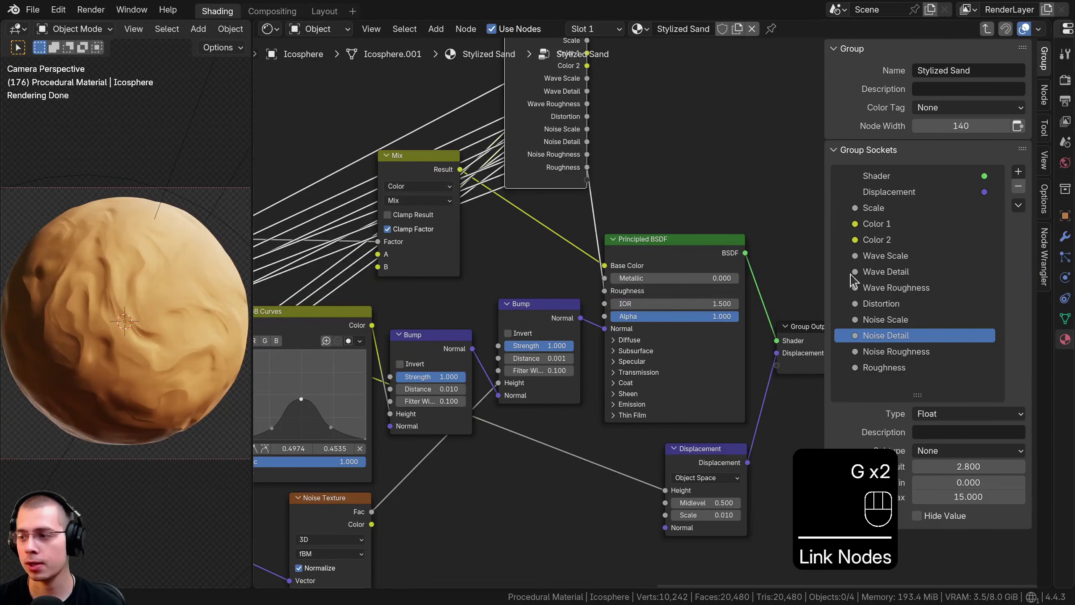
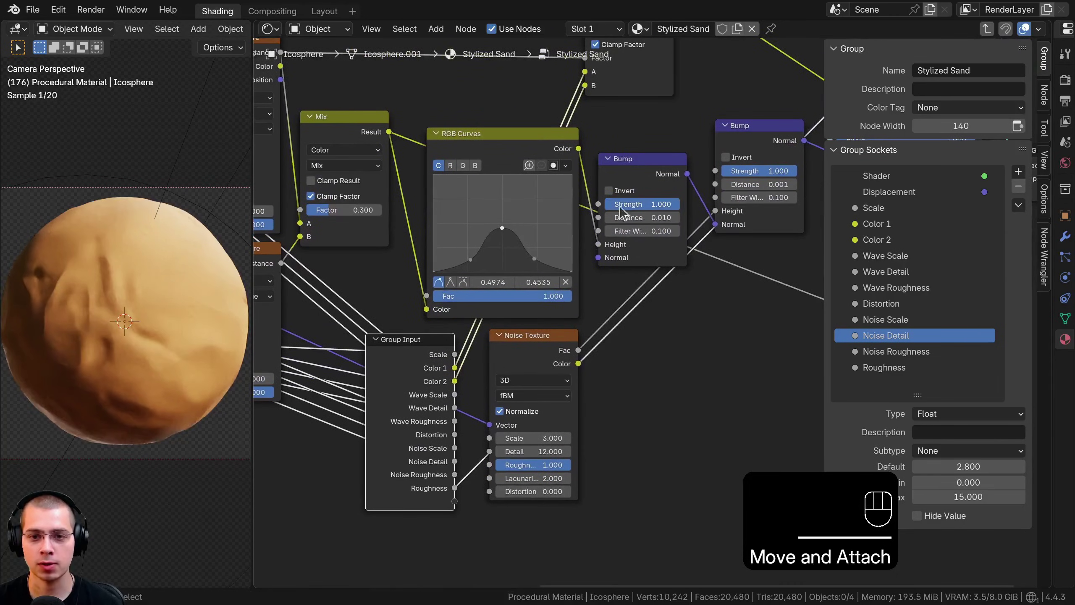
left_click_drag(568, 319, 478, 504)
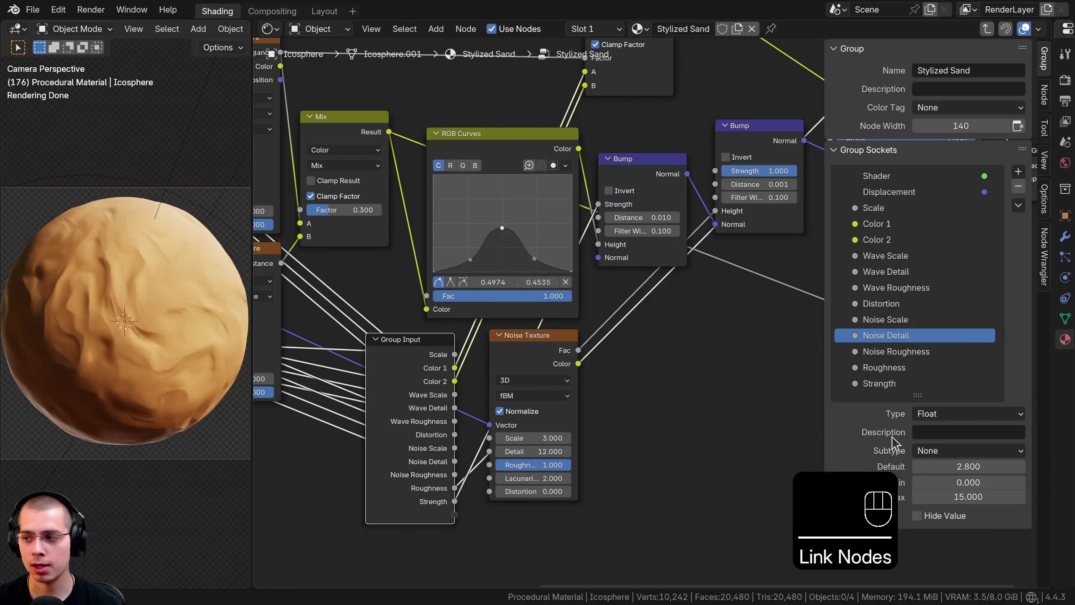